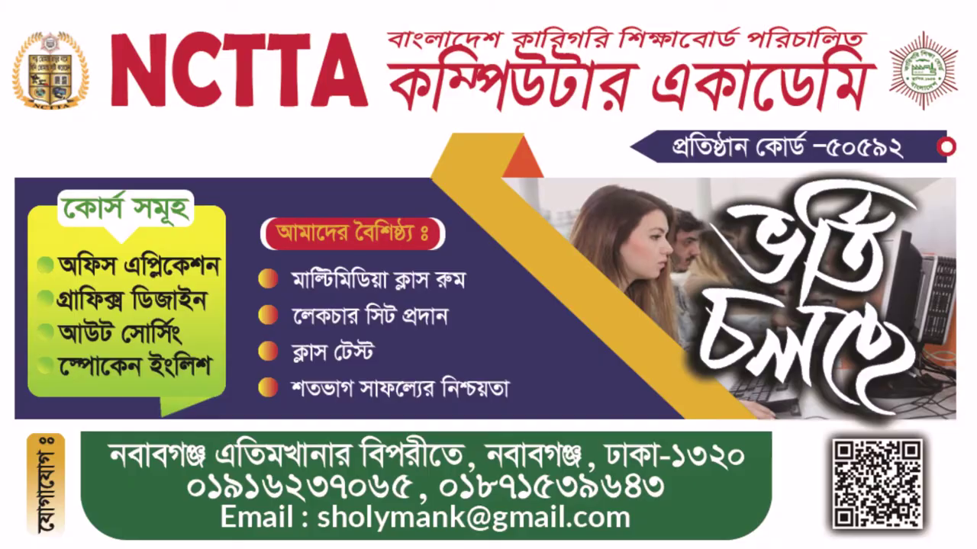
Step: Launch Adobe Photoshop from the desktop shortcut
left_click(830, 454)
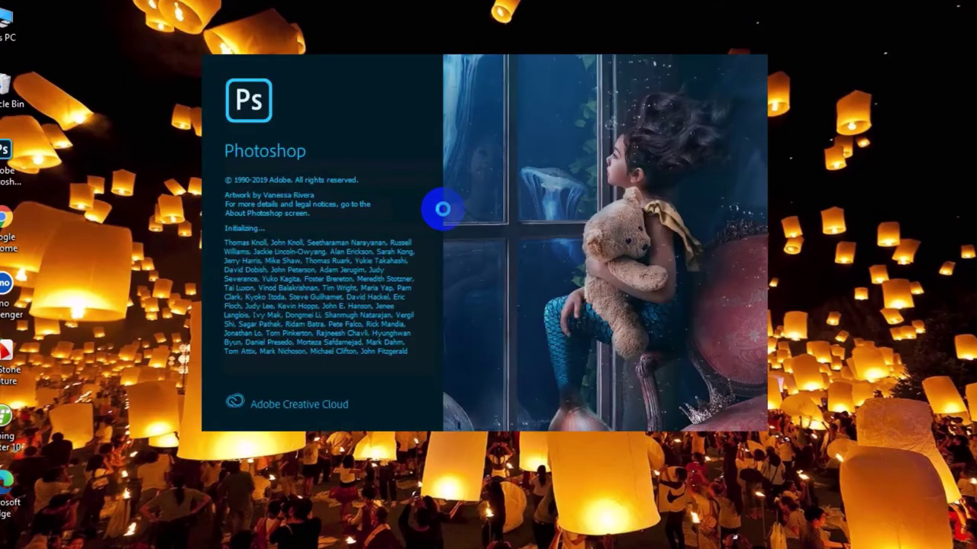
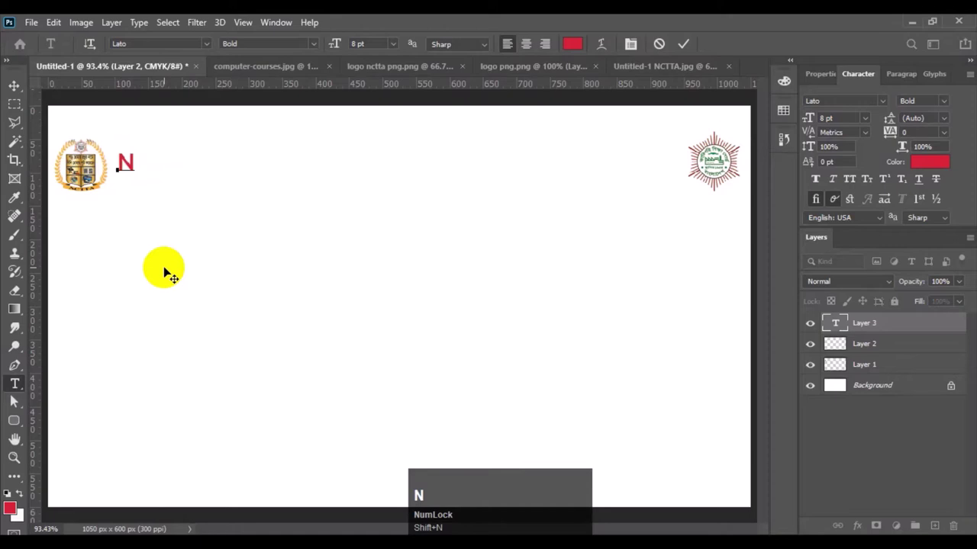
Step: Set the NCTTA heading in Acumin Variable Concept Black, enlarged and committed beside the crest
key("c")
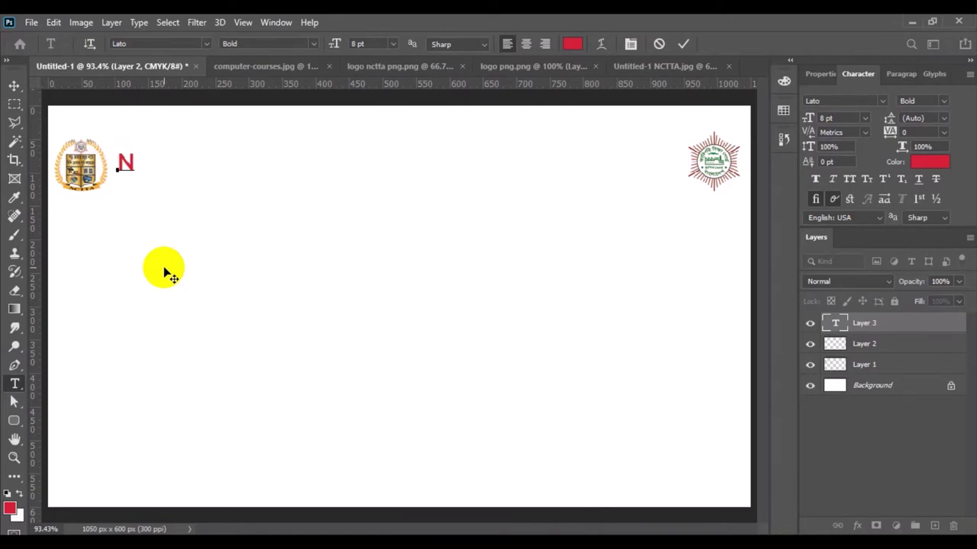
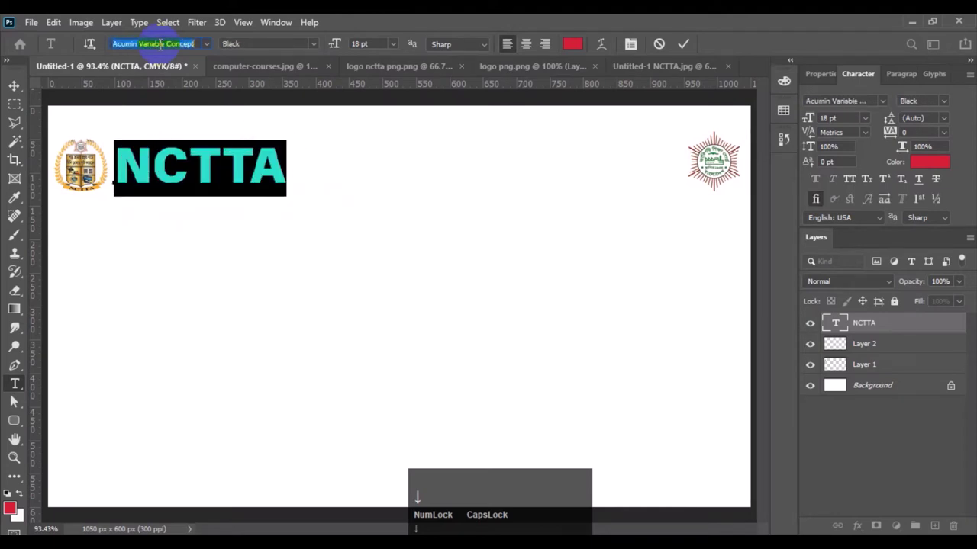
key("Up")
key("Return")
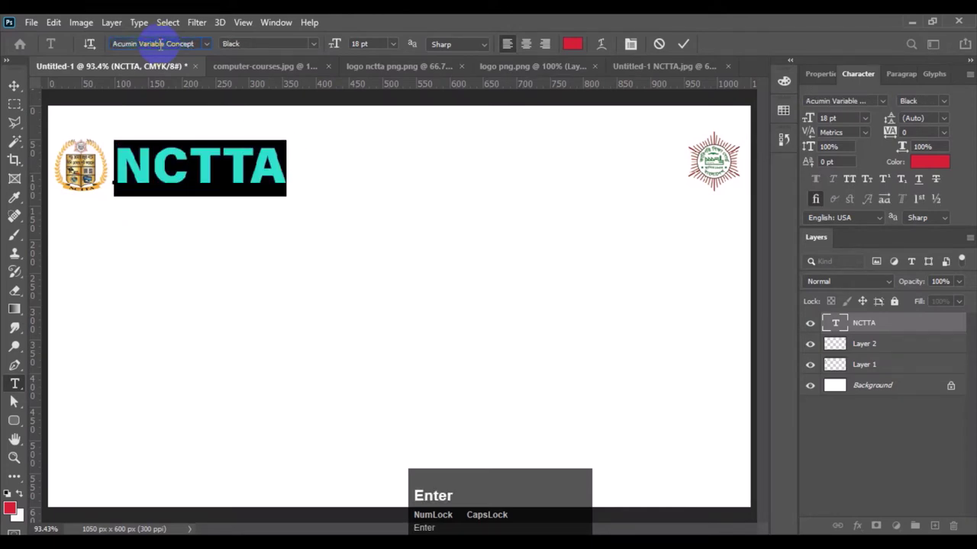
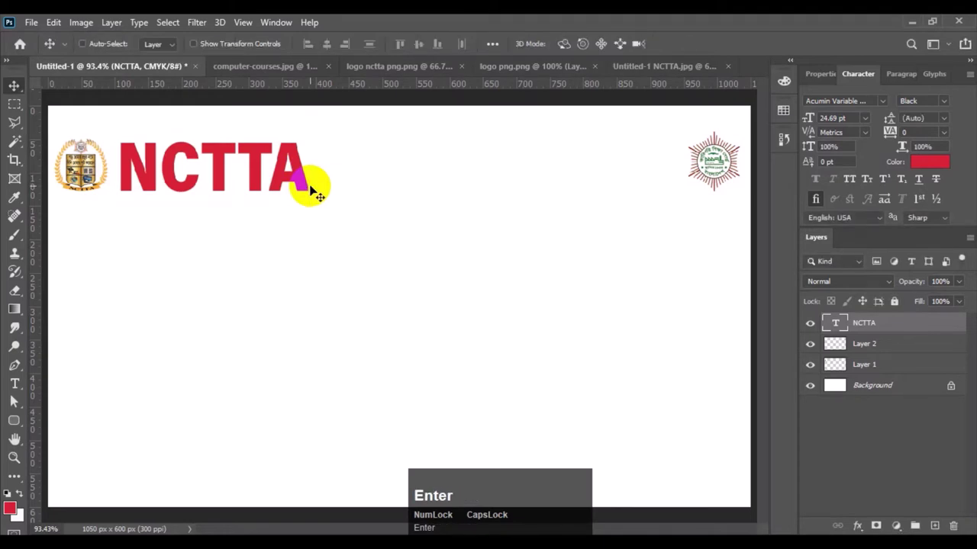
left_click(21, 385)
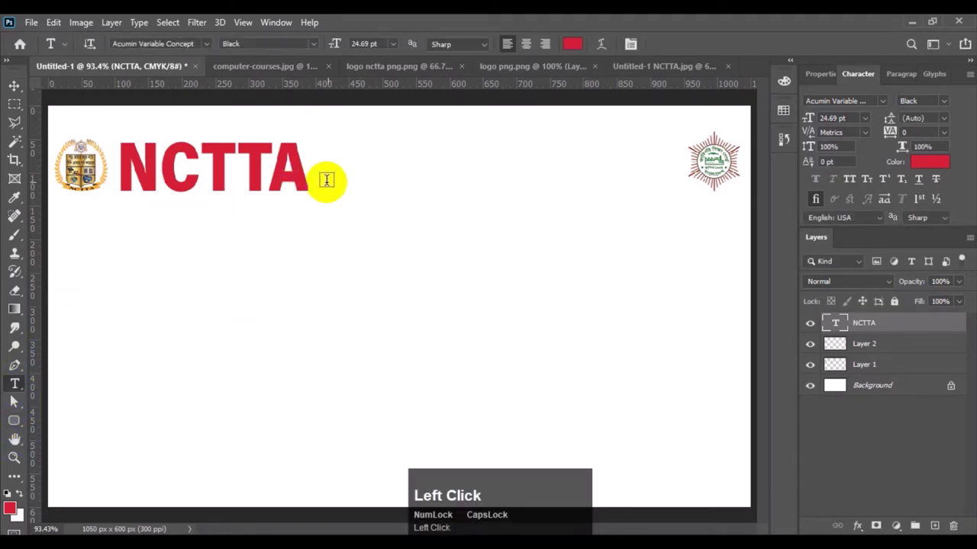
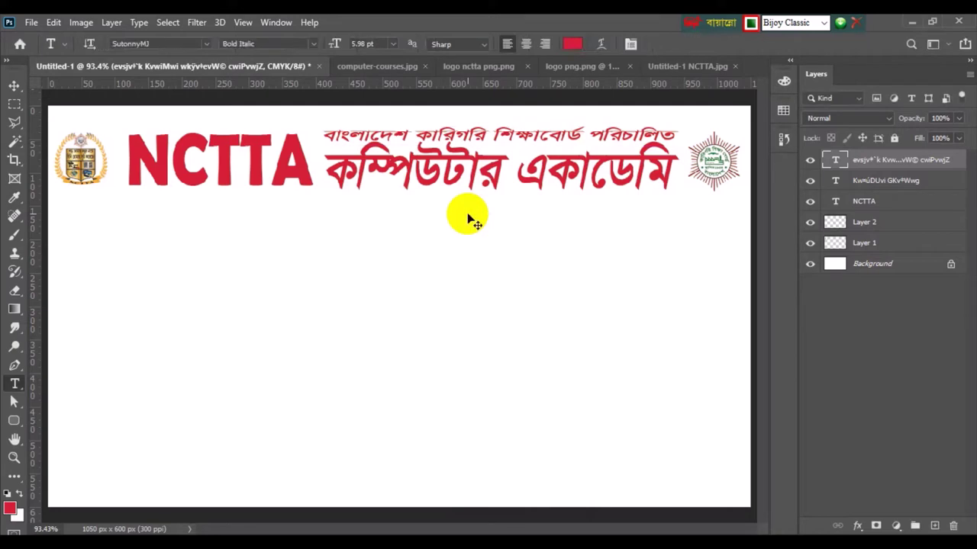
Step: Position the two red SutonnyMJ Bengali academy-name lines right of the NCTTA heading
left_click(249, 465)
Step: Draw a wide rectangle below the heading and fill it dark blue
right_click(19, 425)
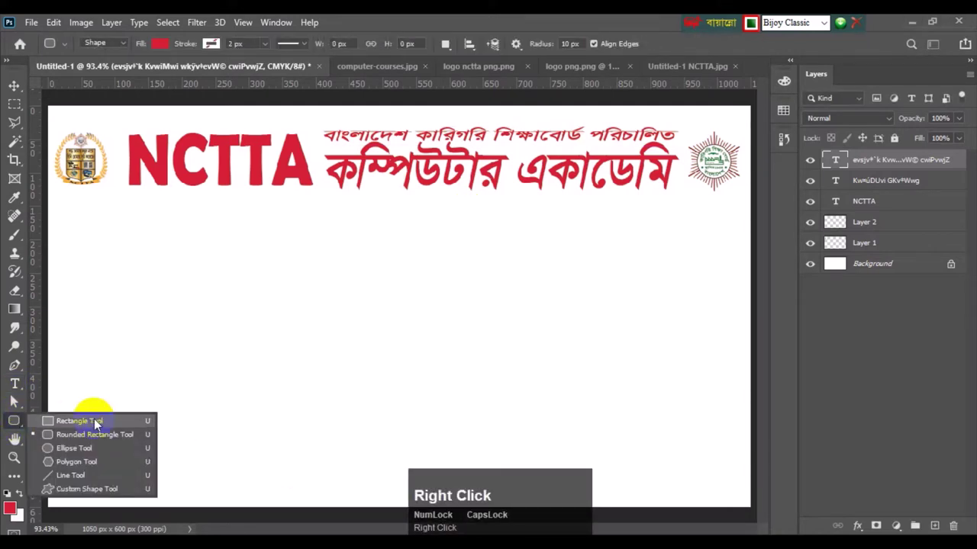
left_click(98, 422)
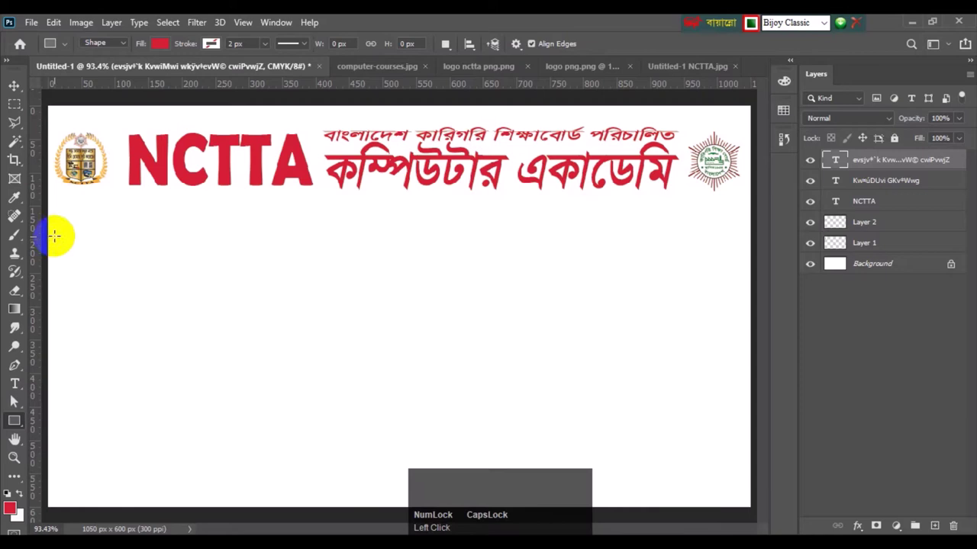
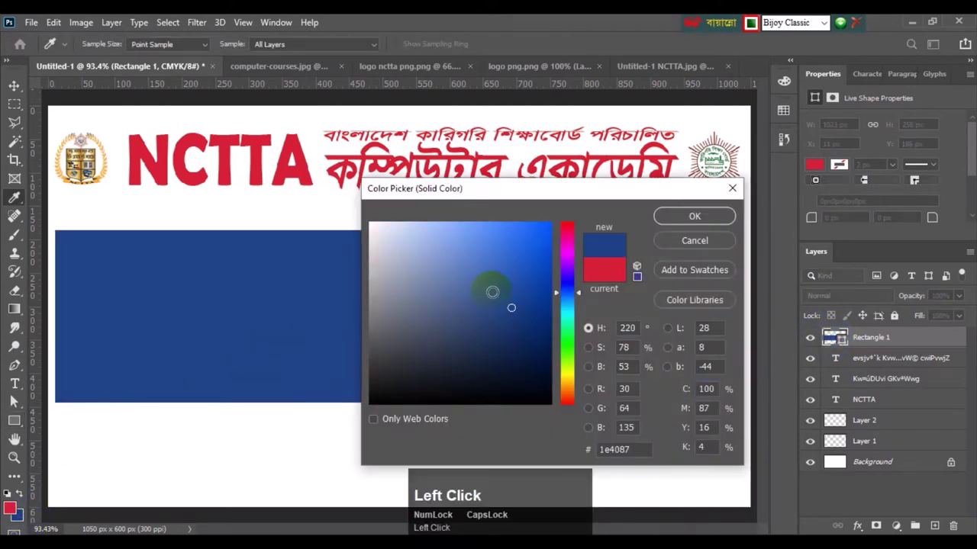
left_click(690, 216)
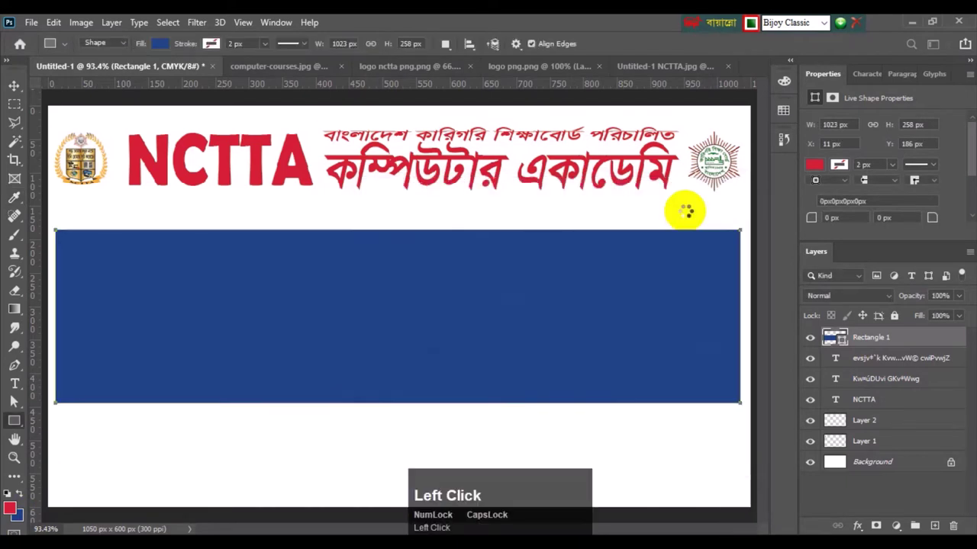
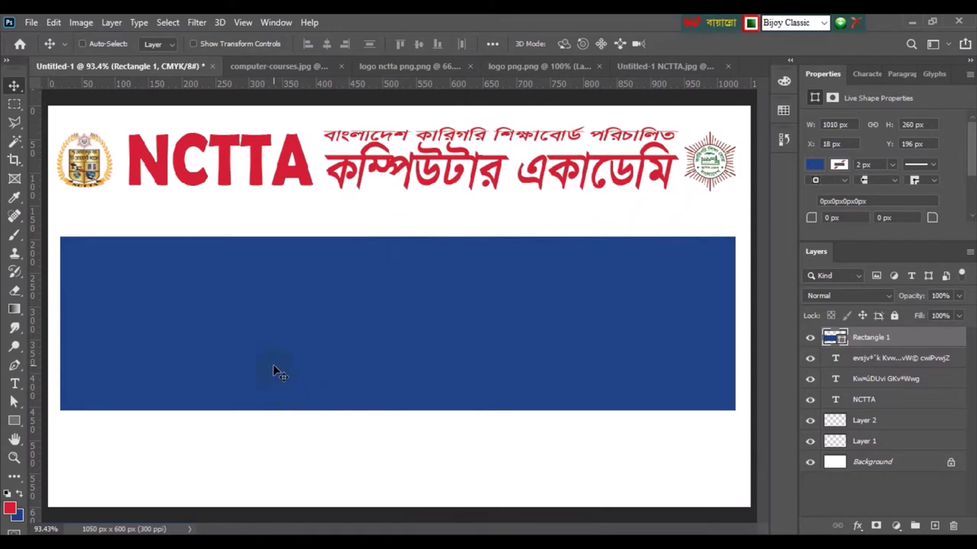
Step: Draw the yellow diagonal stripe and slanted orange block across the blue panel
left_click(17, 421)
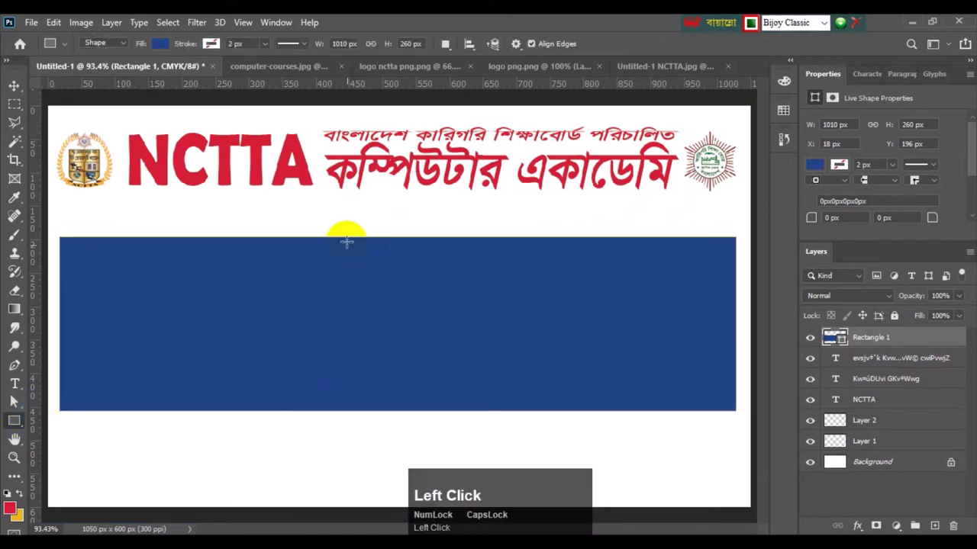
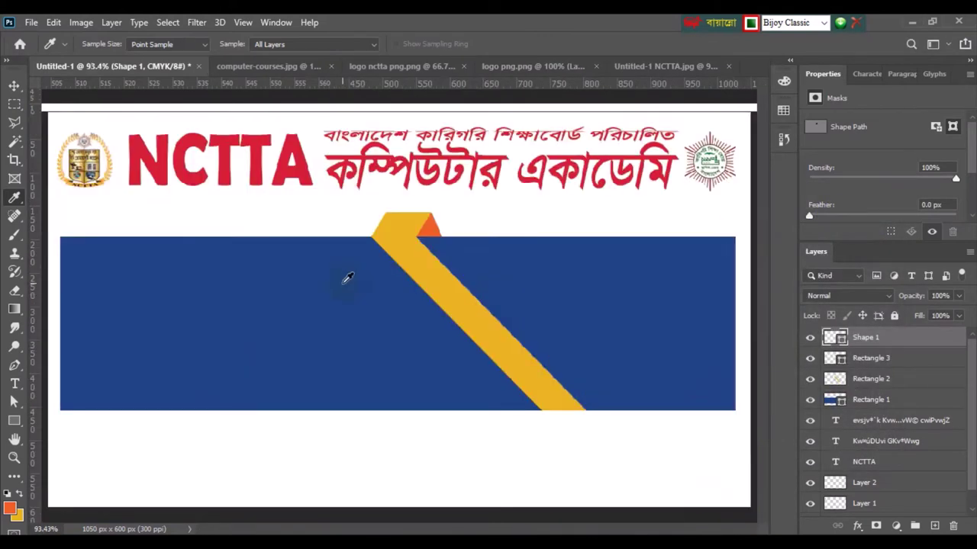
left_click(16, 89)
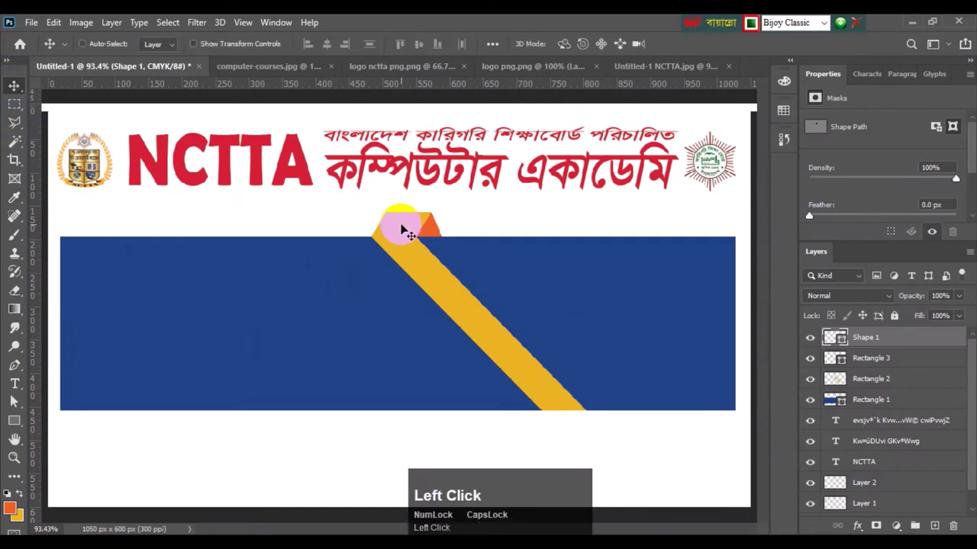
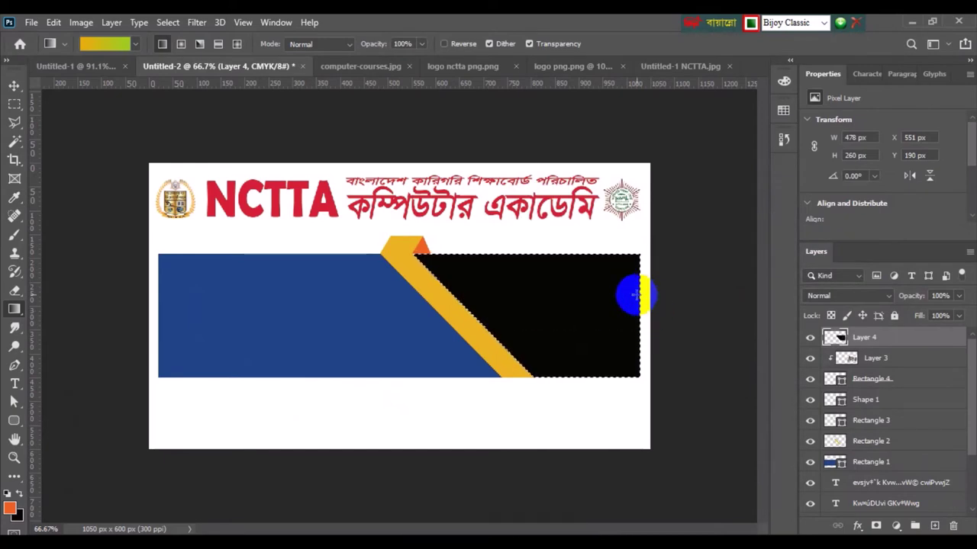
Step: Lower Layer 4's dark overlay to 20% opacity and deselect the photo area
left_click(964, 297)
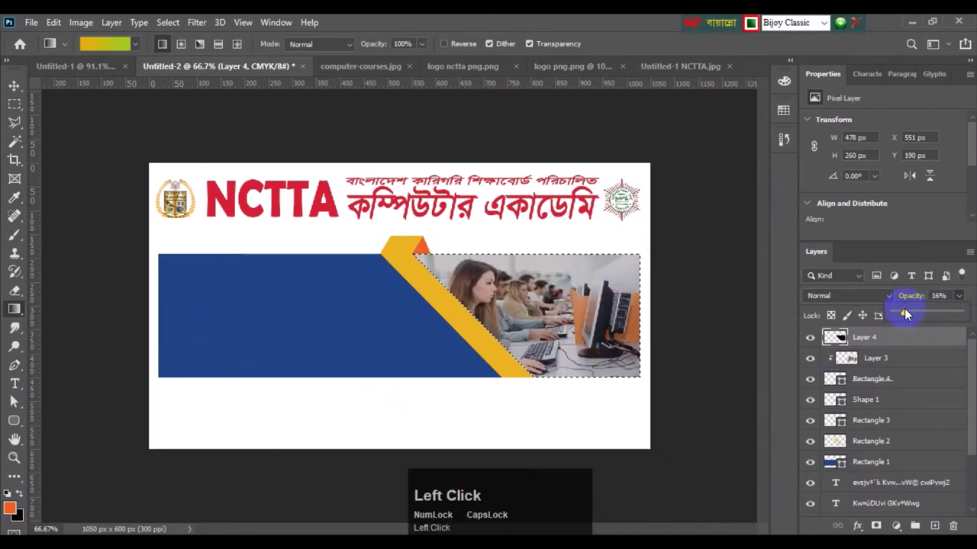
left_click(912, 313)
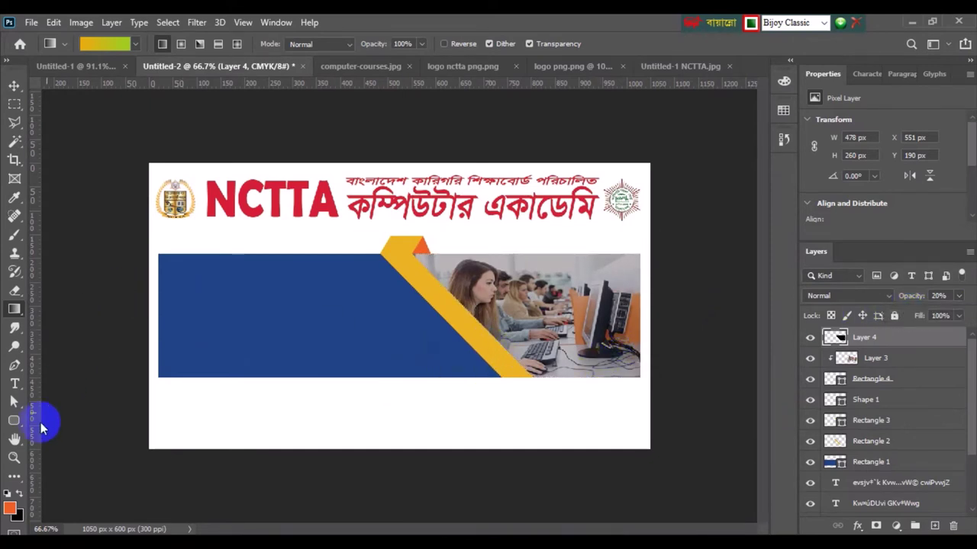
Step: Draw a rounded panel on the blue area, rasterize it and fill it with a yellow-to-green gradient
left_click(508, 273)
left_click_drag(509, 273, 509, 272)
left_click_drag(509, 272, 509, 272)
left_click(509, 272)
left_click(509, 273)
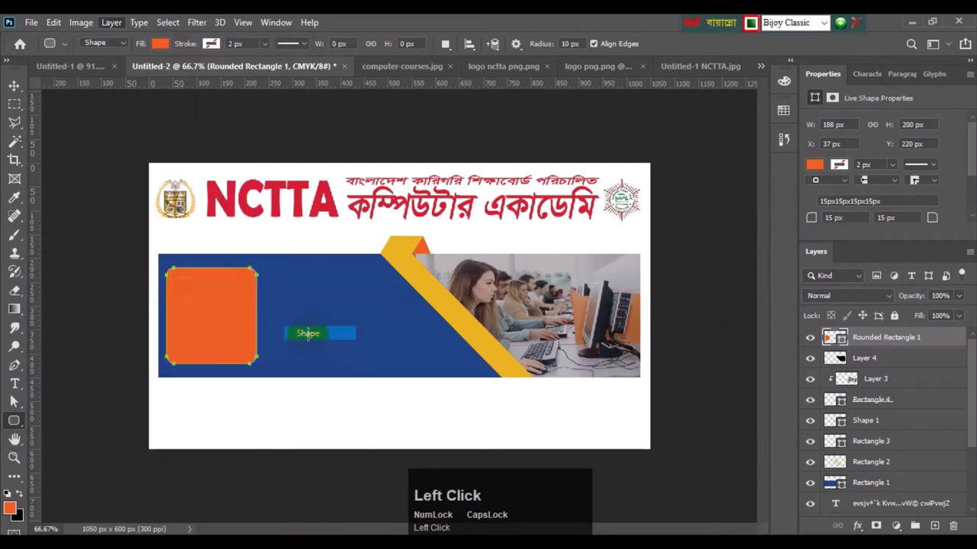
left_click(509, 272)
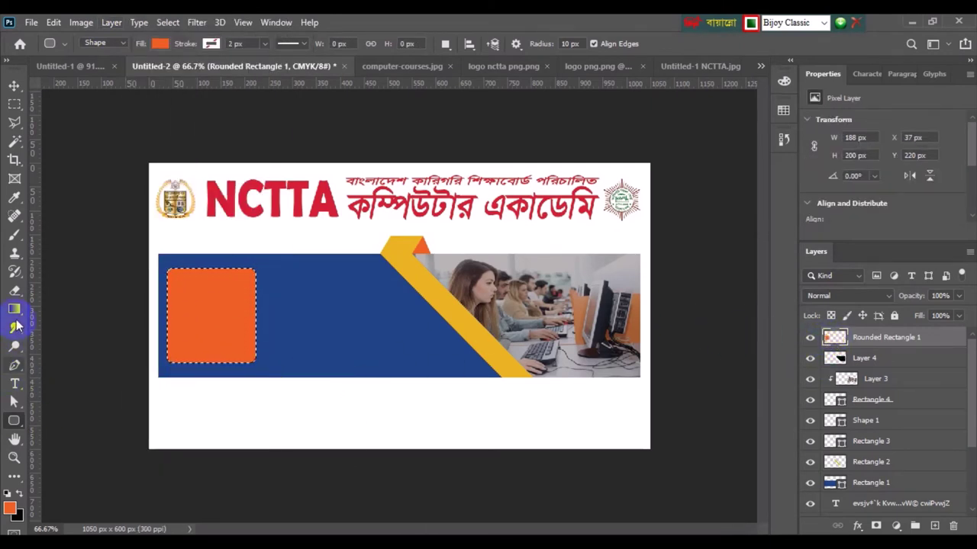
left_click_drag(509, 273, 510, 273)
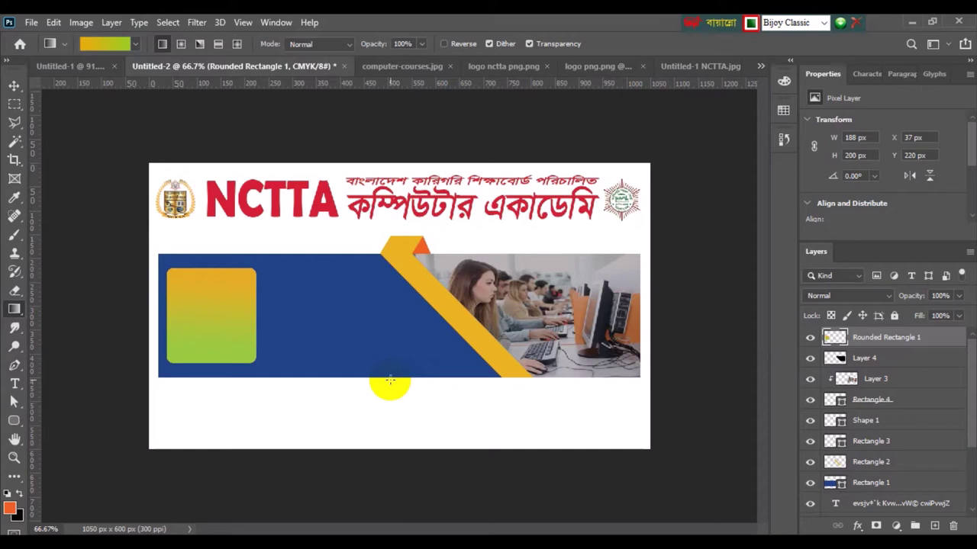
left_click(510, 274)
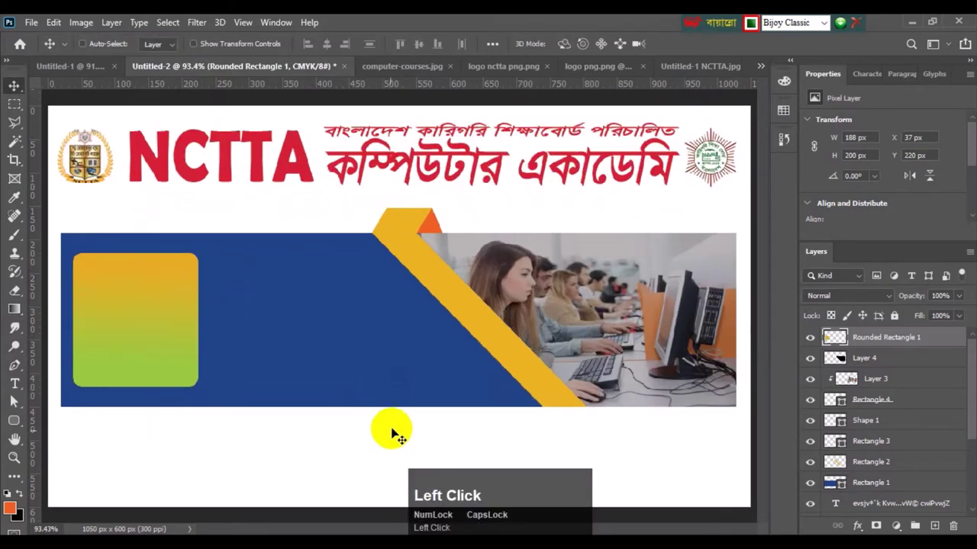
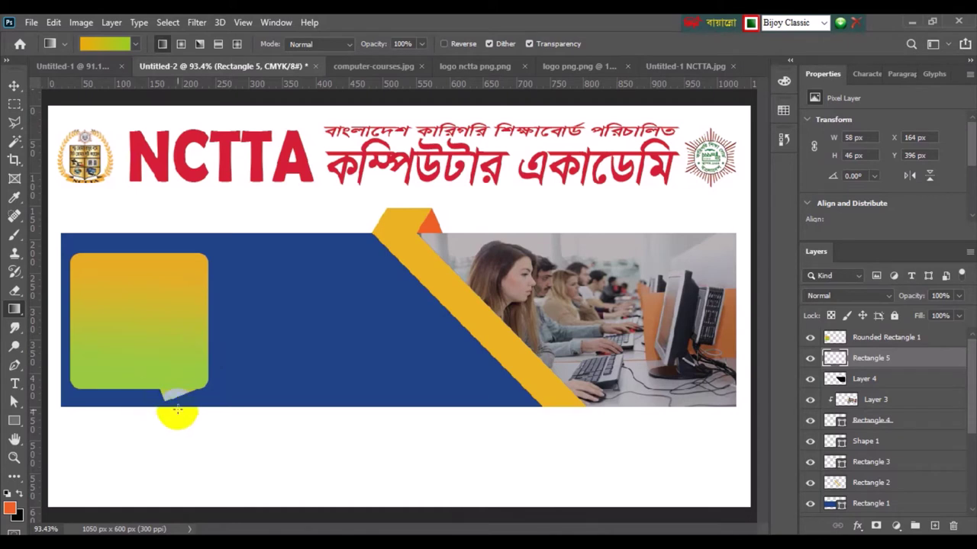
Step: Nudge the gradient-filled Rectangle 5 tail into place beneath the panel
left_click(15, 85)
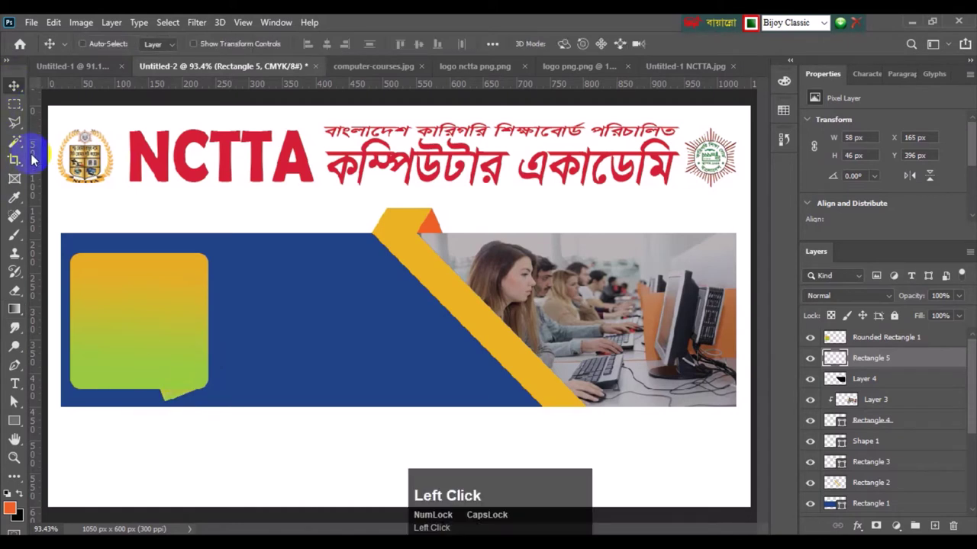
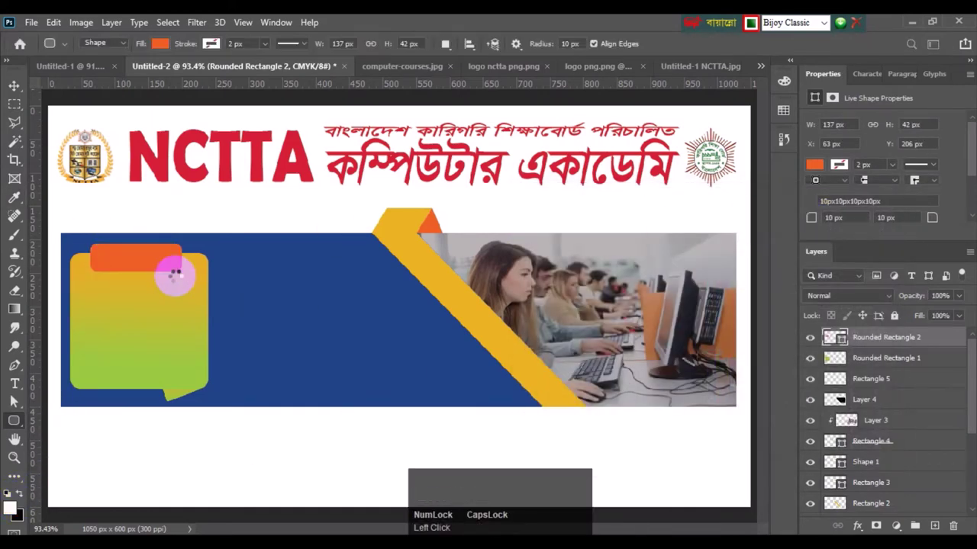
Step: Make the heading tab's fill white and add a small rectangle pointer below it
left_click(813, 168)
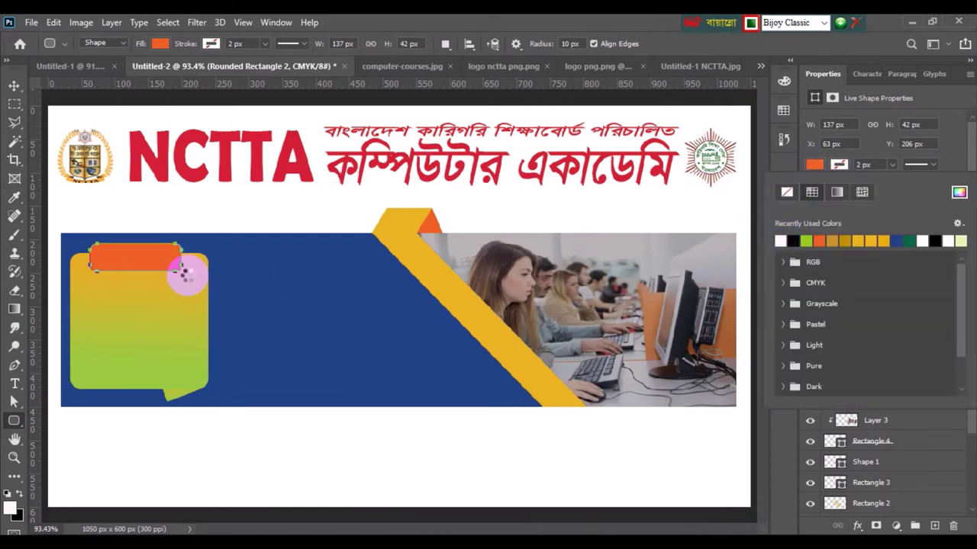
left_click(22, 89)
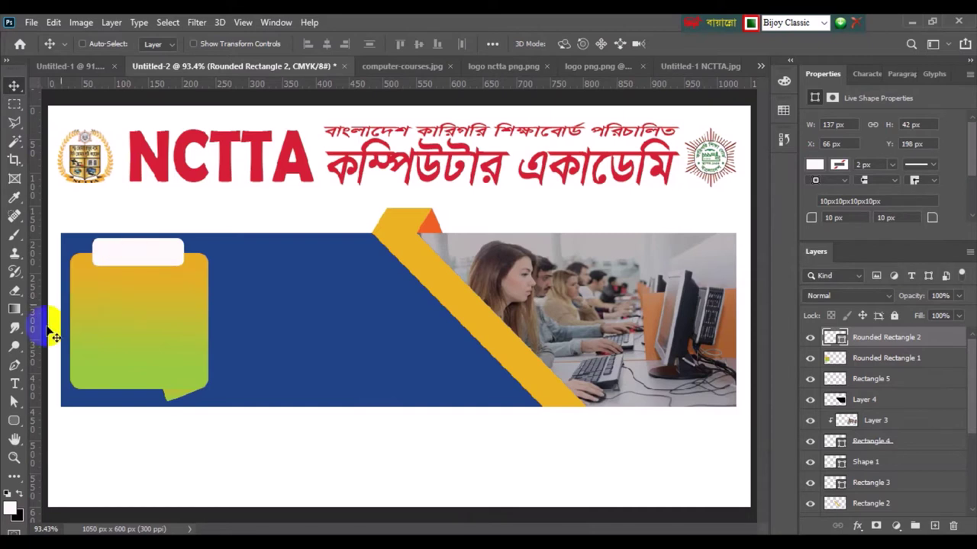
right_click(16, 426)
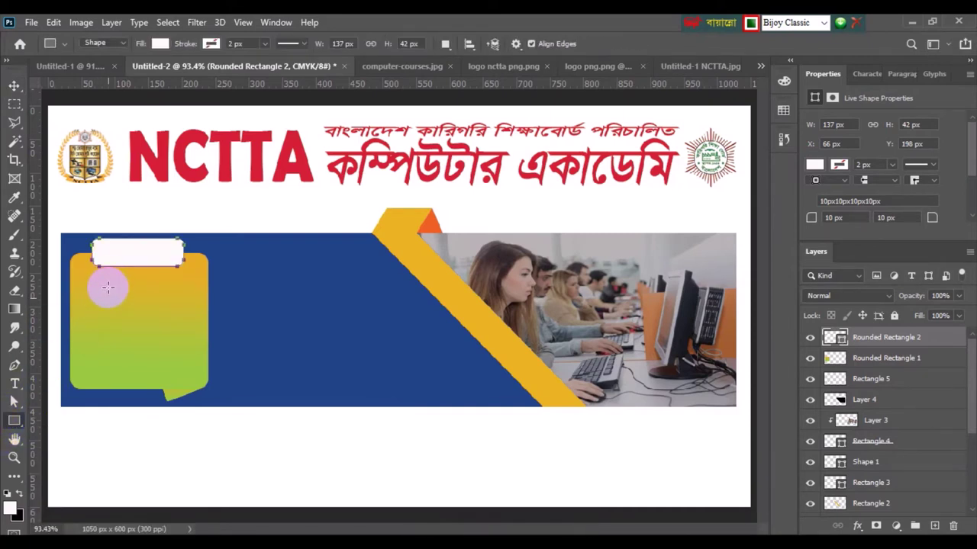
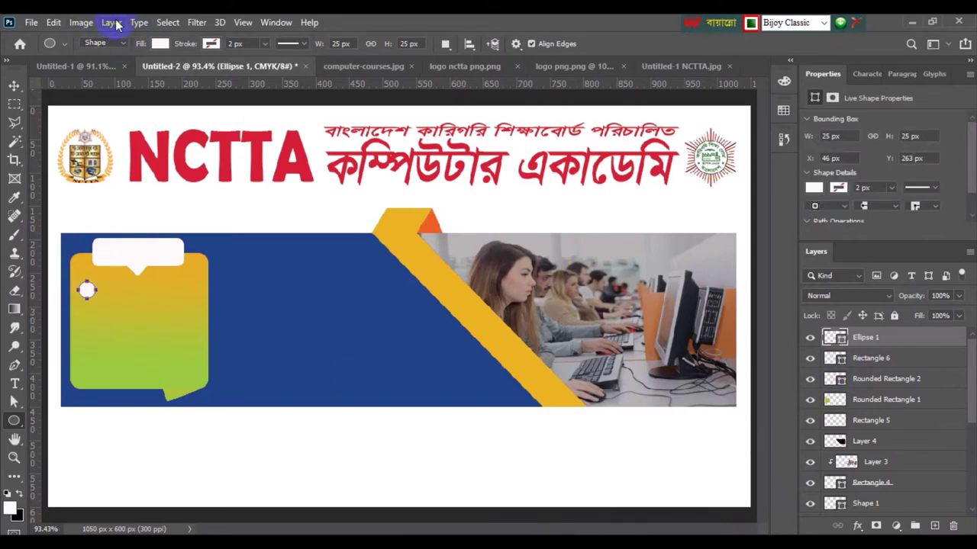
Step: Rasterize the white bullet circle so it can take the orange-to-green gradient
left_click(110, 26)
left_click(187, 324)
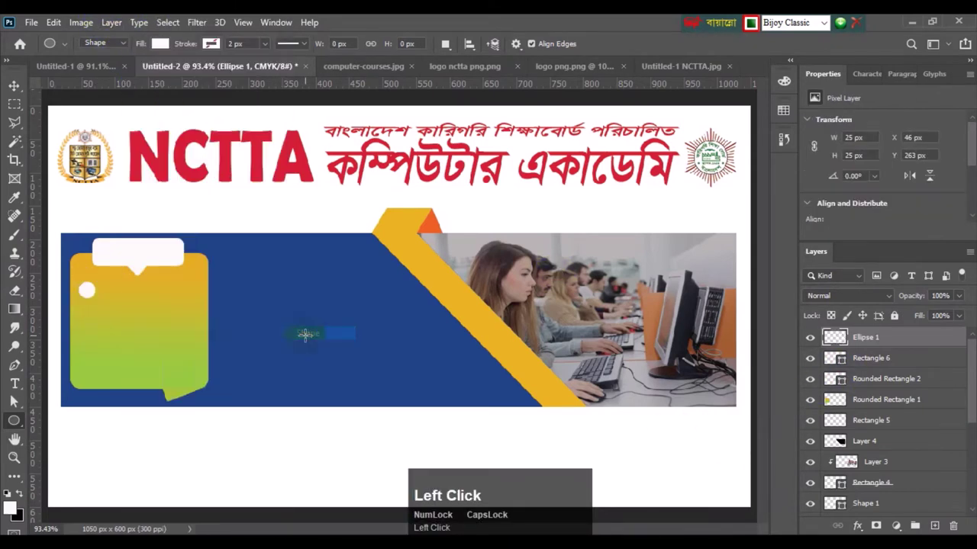
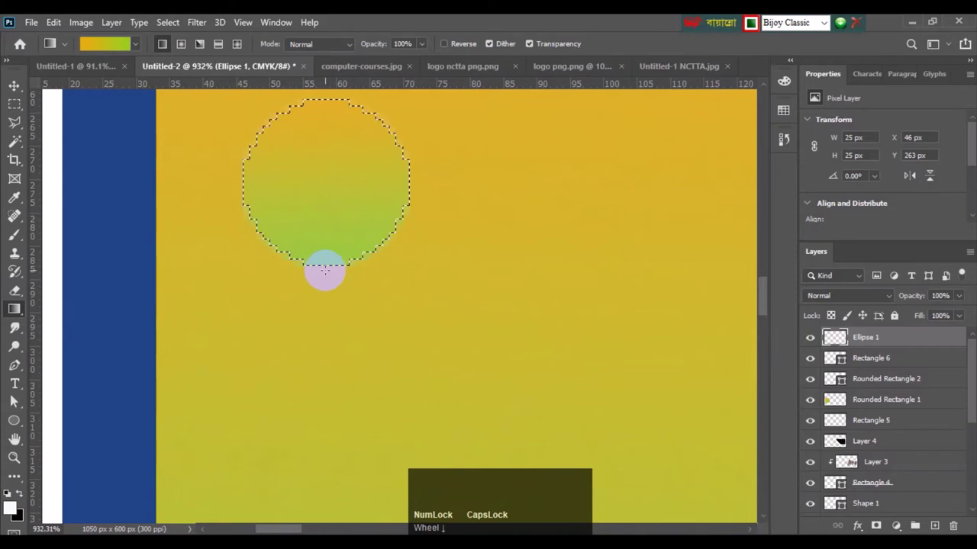
scroll("down", 3)
scroll("up", 3)
scroll("up", 3)
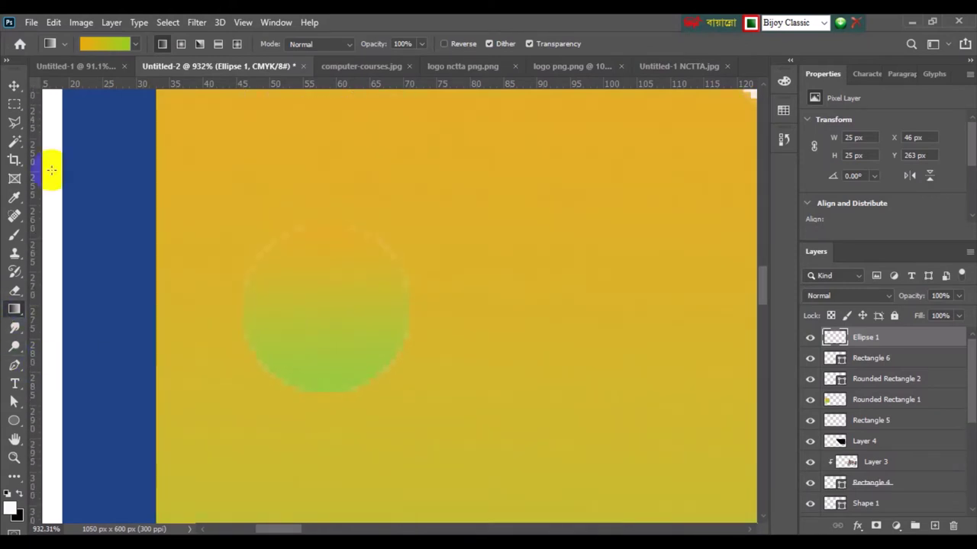
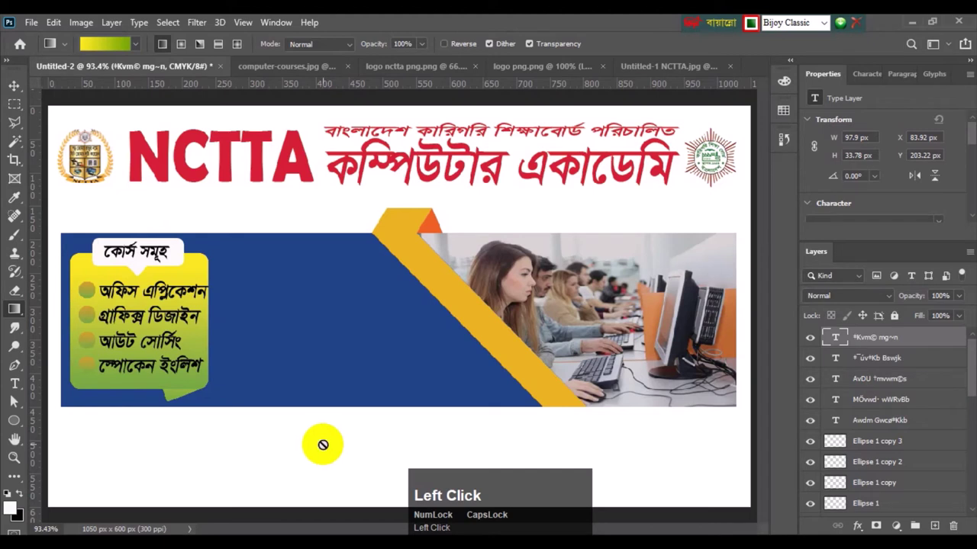
Step: Bring up the shape tool group to pick another drawing shape
right_click(21, 425)
Step: Draw the white-rimmed red pill with the Rounded Rectangle Tool, then switch to the Type tool
left_click(90, 438)
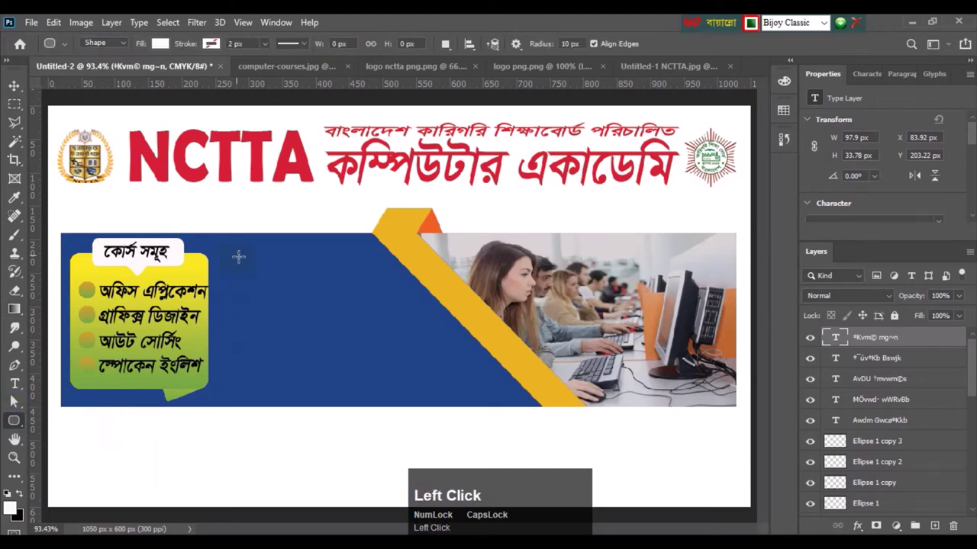
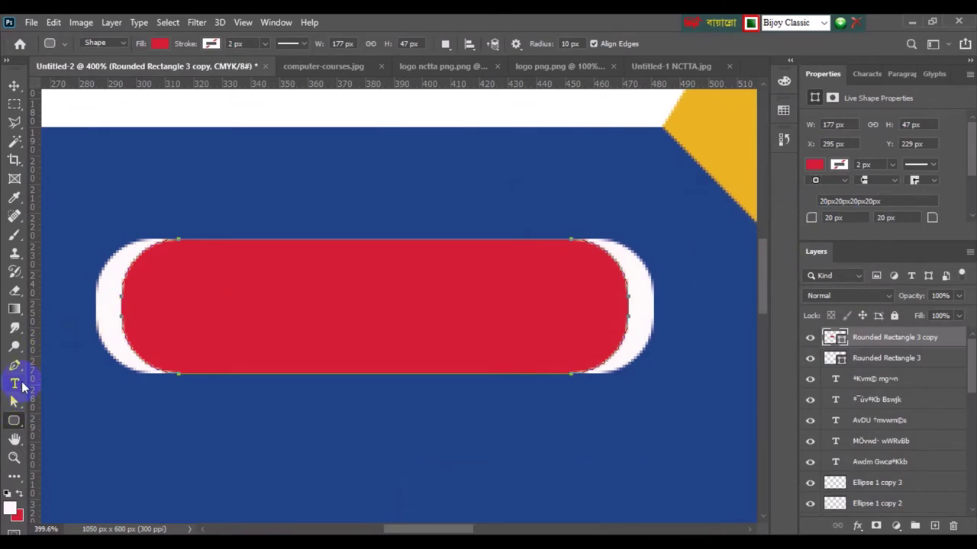
left_click(18, 384)
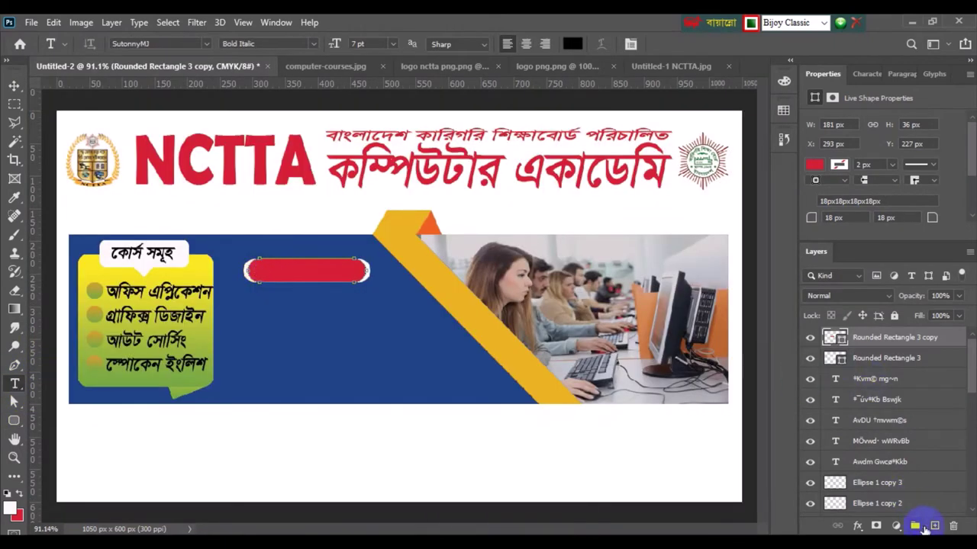
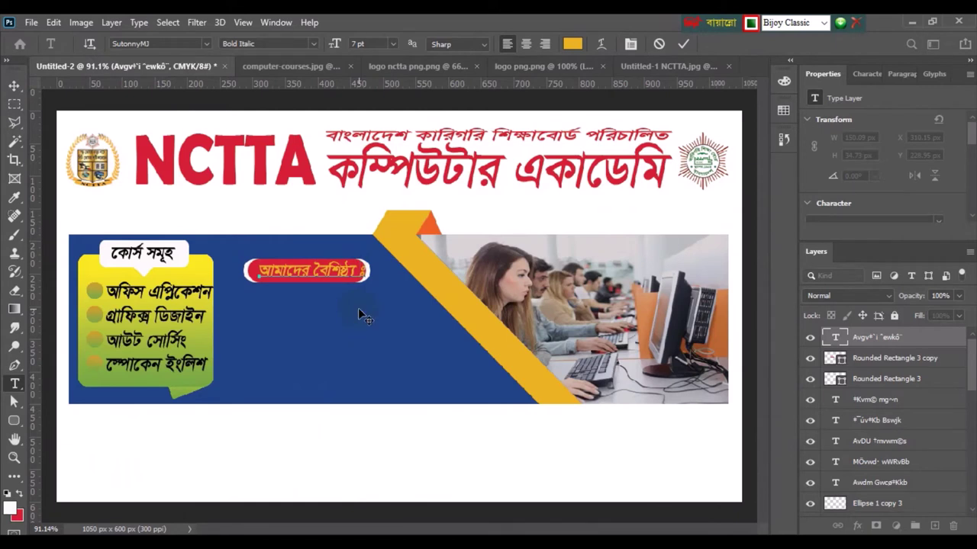
Step: Commit the আমাদের বৈশিষ্ট্য ঃ heading in the red pill and switch to the Ellipse Tool
left_click(8, 89)
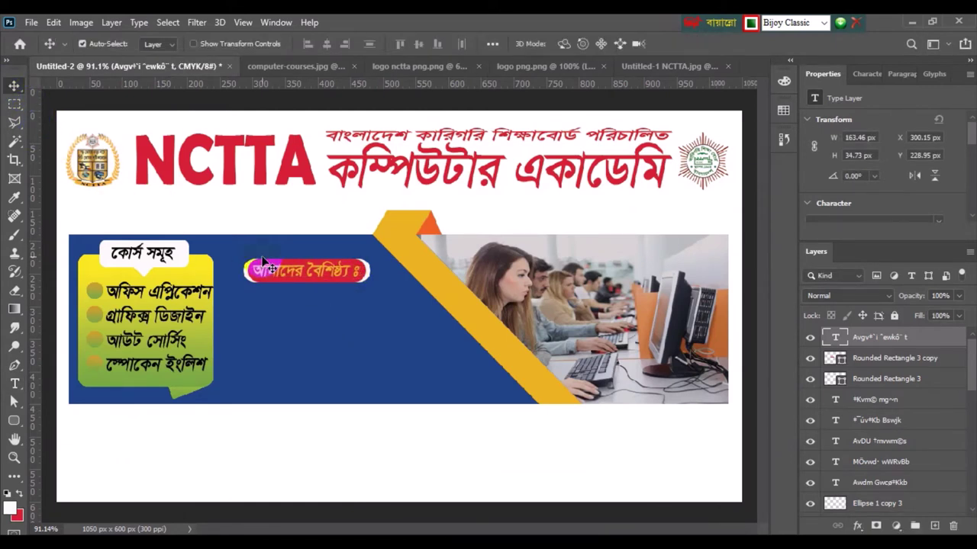
right_click(12, 424)
left_click(73, 454)
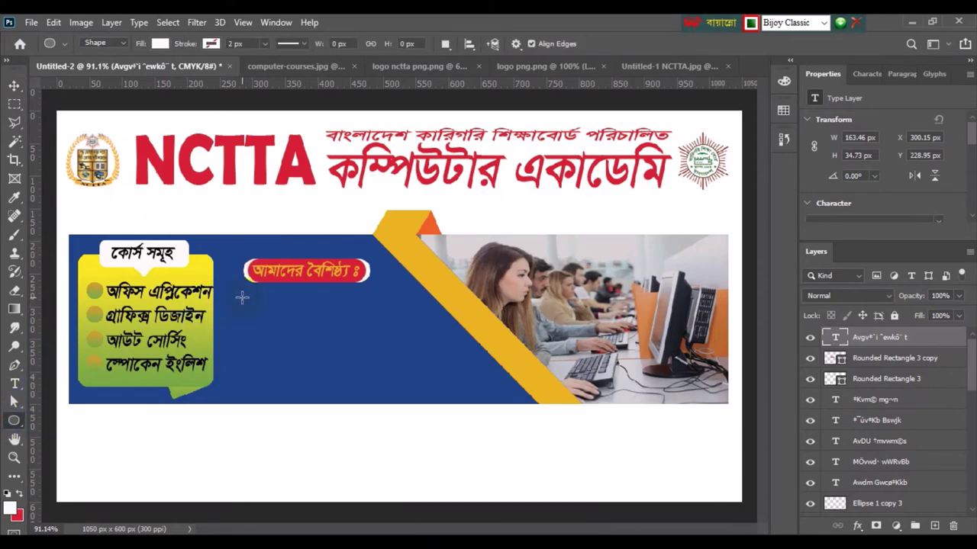
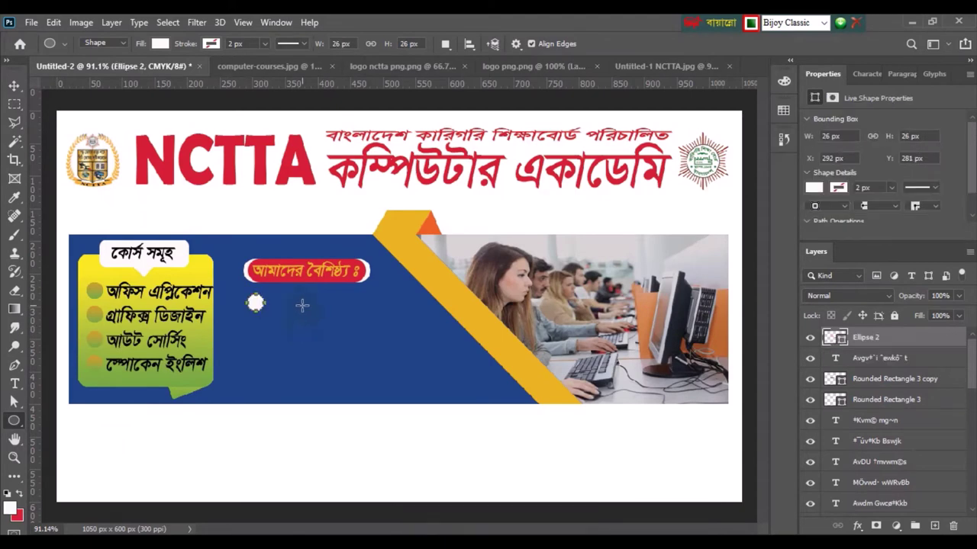
Step: Rasterize the bullet circle, fill it with the yellow-to-orange gradient and start a text line beside it
left_click(118, 34)
left_click(186, 322)
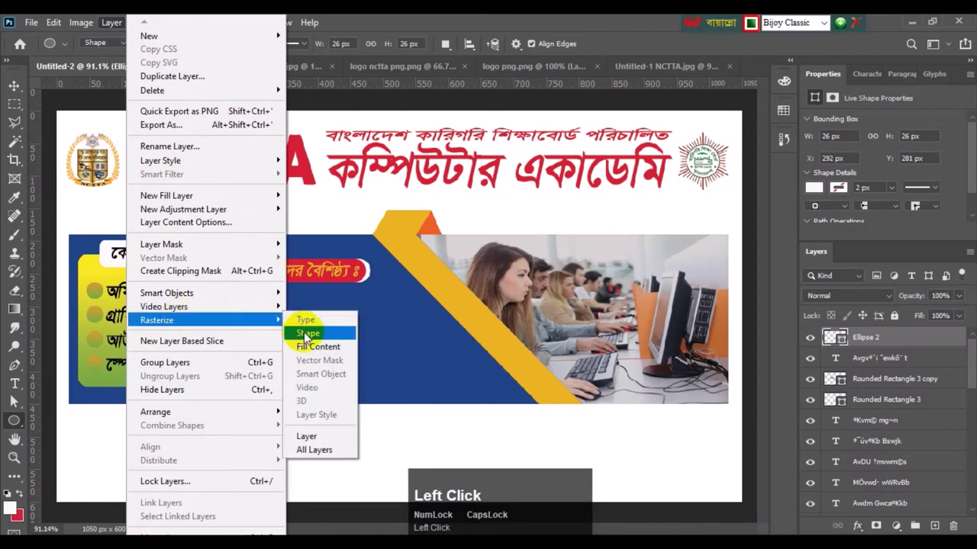
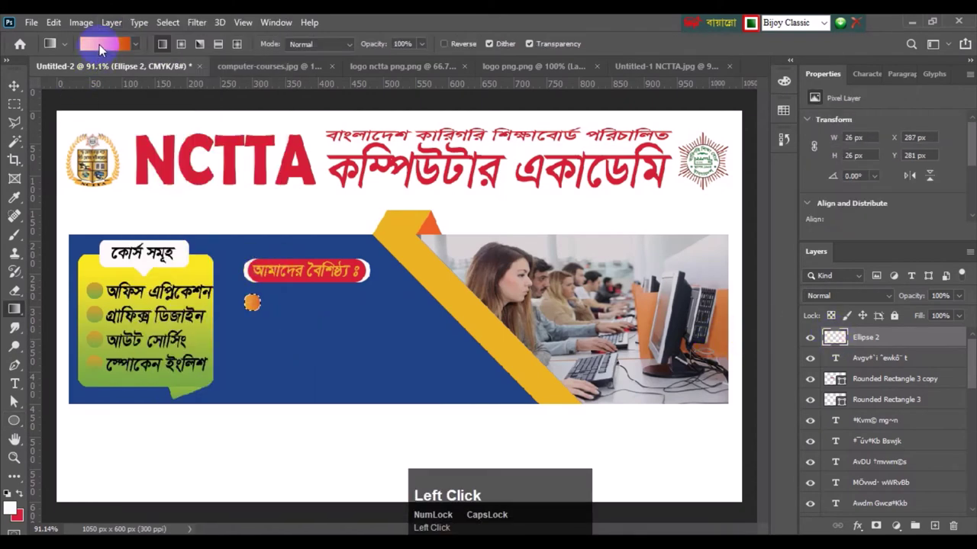
left_click(104, 49)
left_click(666, 426)
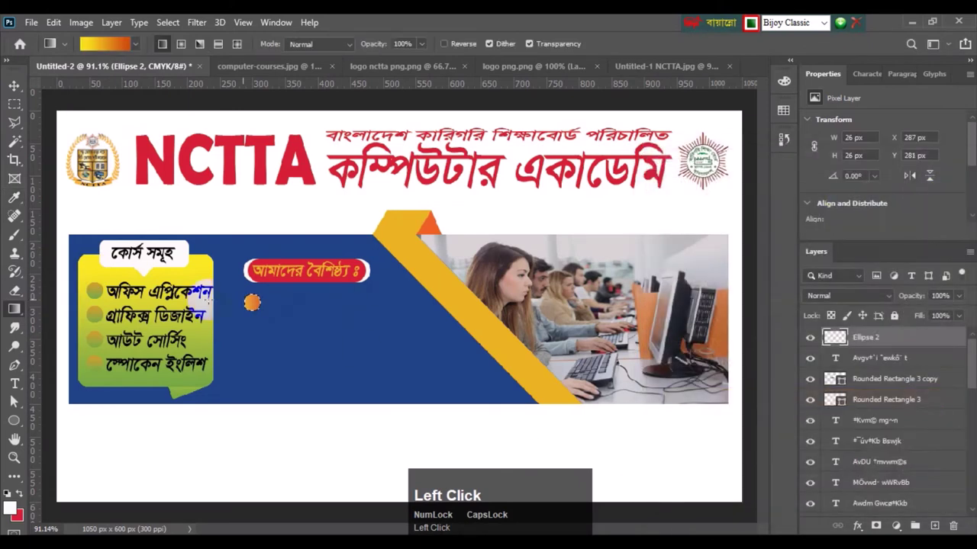
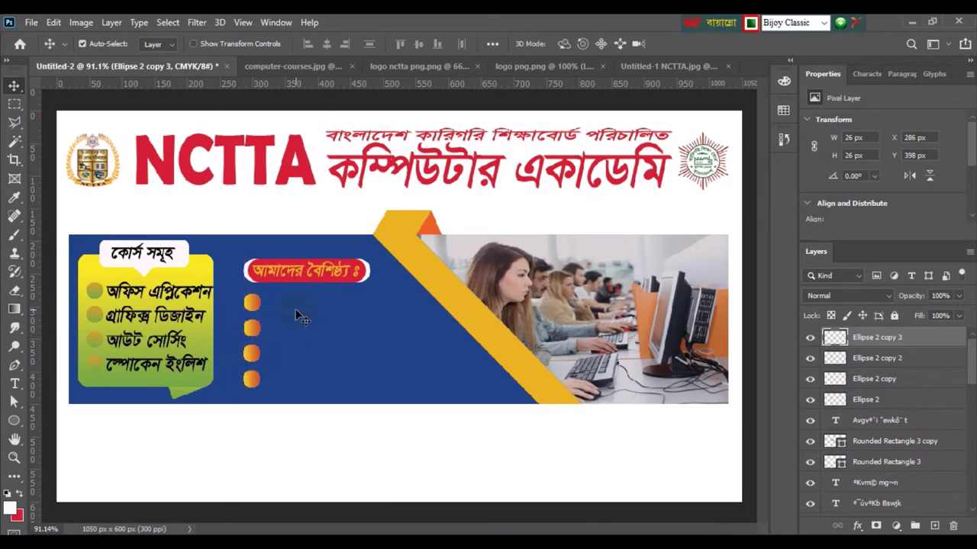
double_click(15, 384)
Step: Pick a yellow-orange colour for the first feature text line
left_click(549, 262)
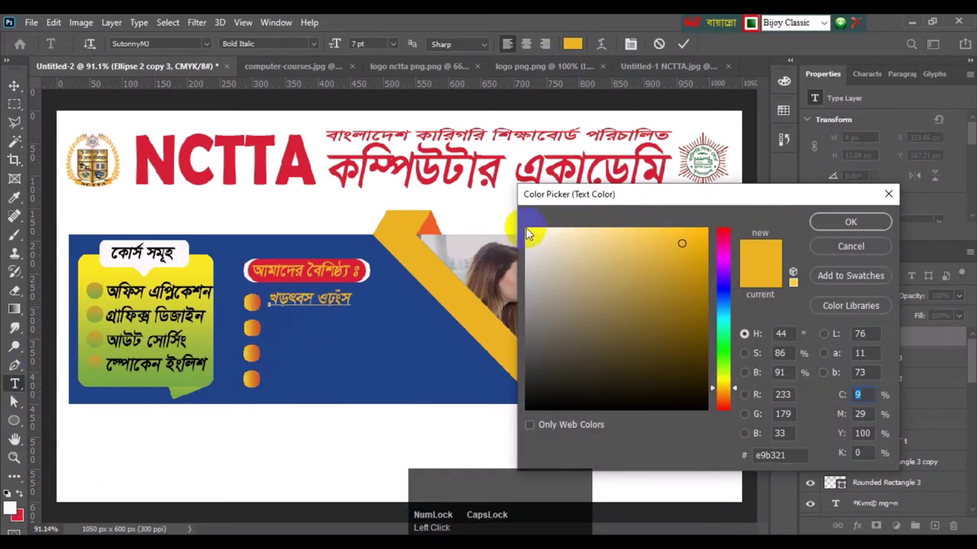
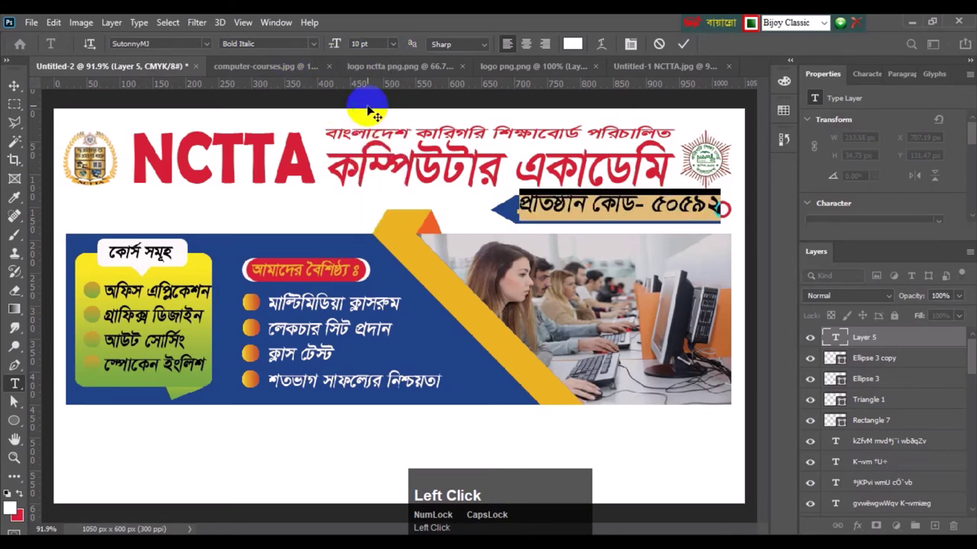
Step: Shrink the institution code ৫০৫৯২ text, commit it and move it onto the blue ribbon
left_click(401, 45)
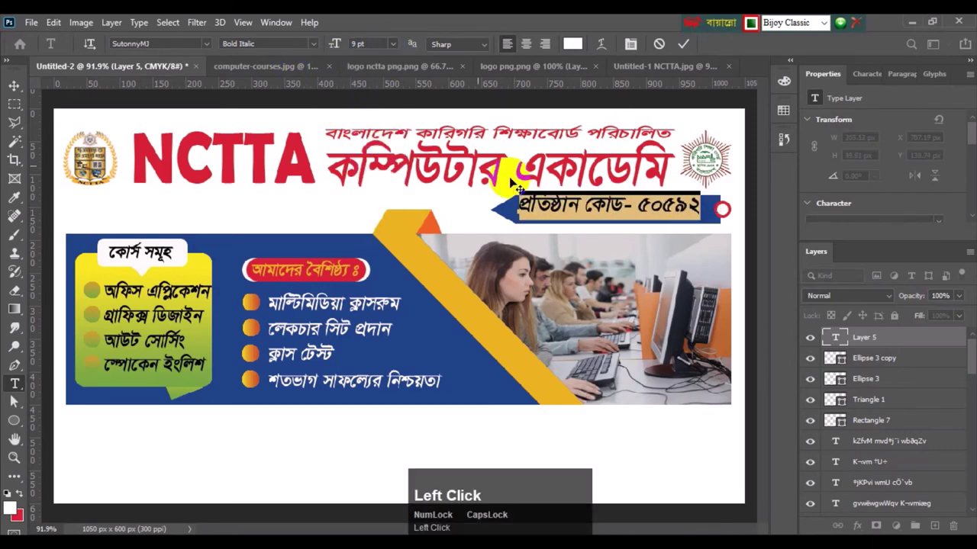
left_click(16, 87)
left_click_drag(557, 208, 522, 279)
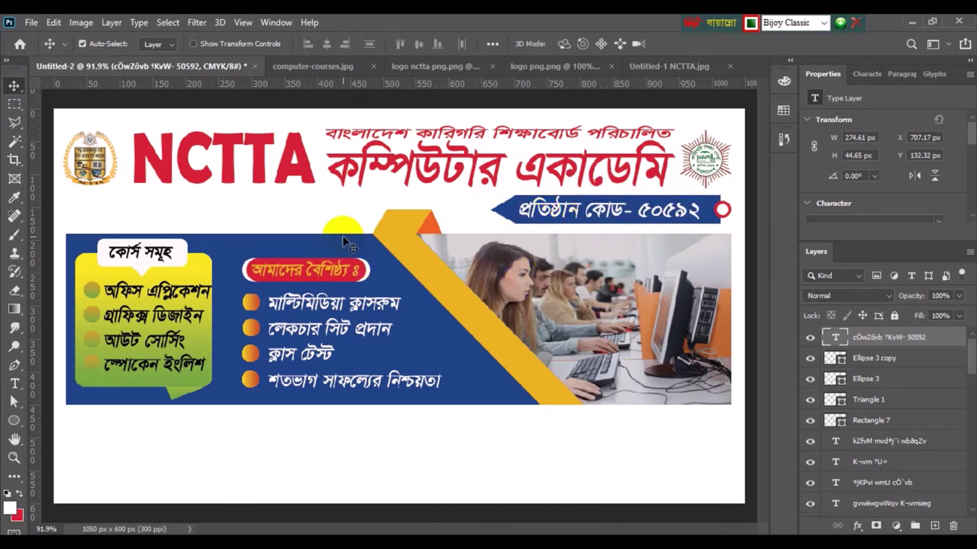
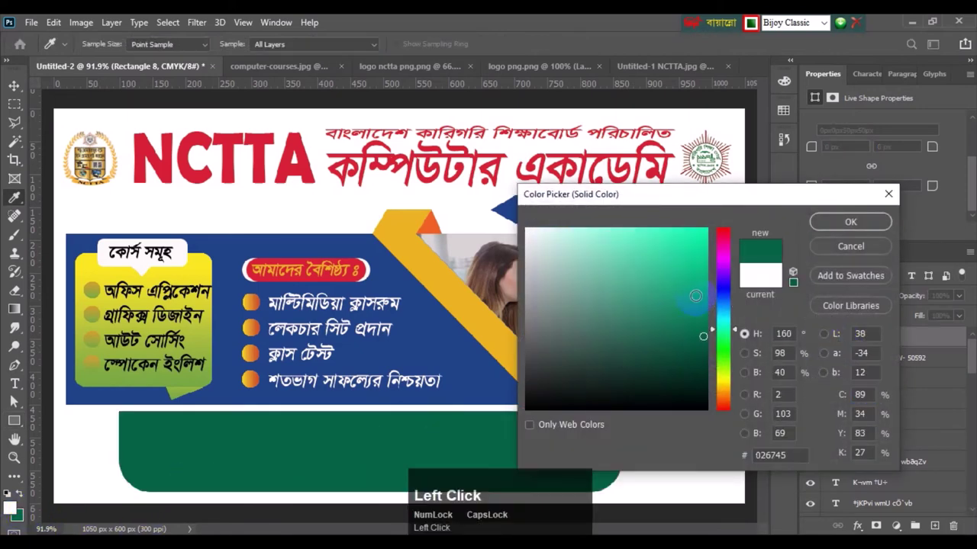
Step: Select the Rounded Rectangle Tool for the narrow vertical bar
left_click(854, 228)
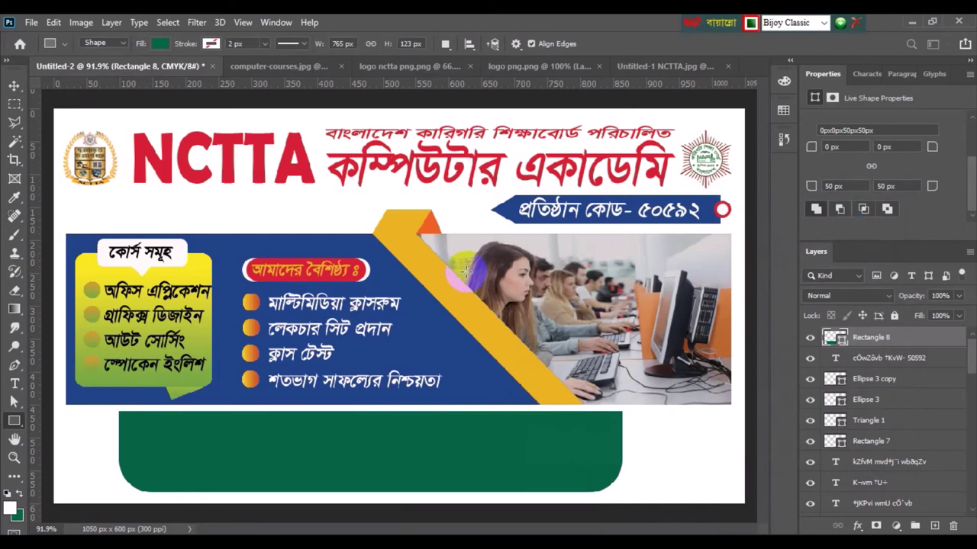
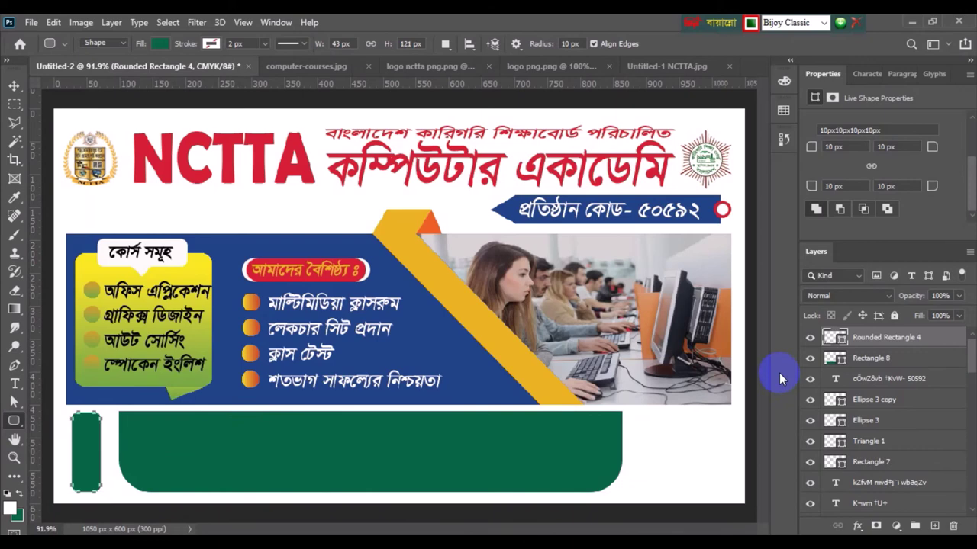
Step: Rasterize the narrow bar, set a yellow gradient stop and apply the gradient across it
left_click(123, 29)
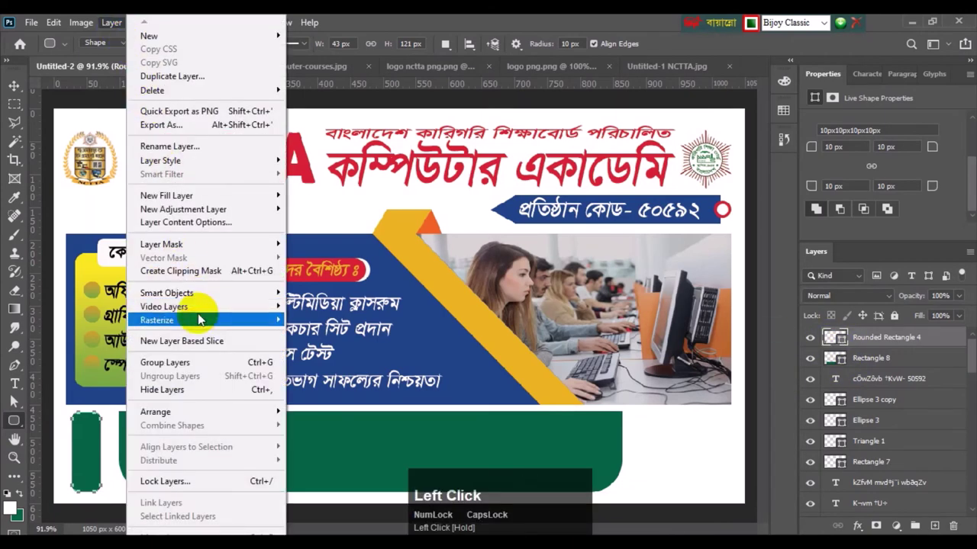
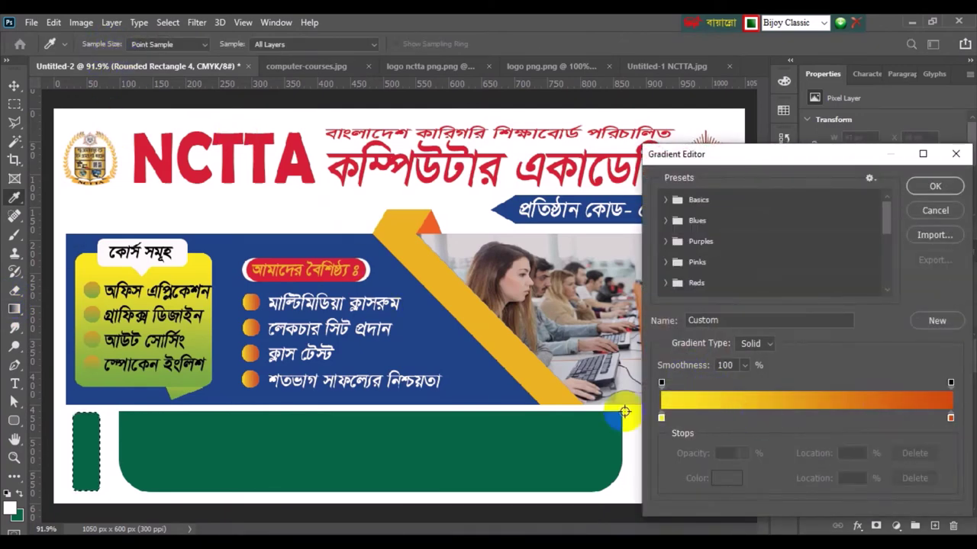
left_click(668, 423)
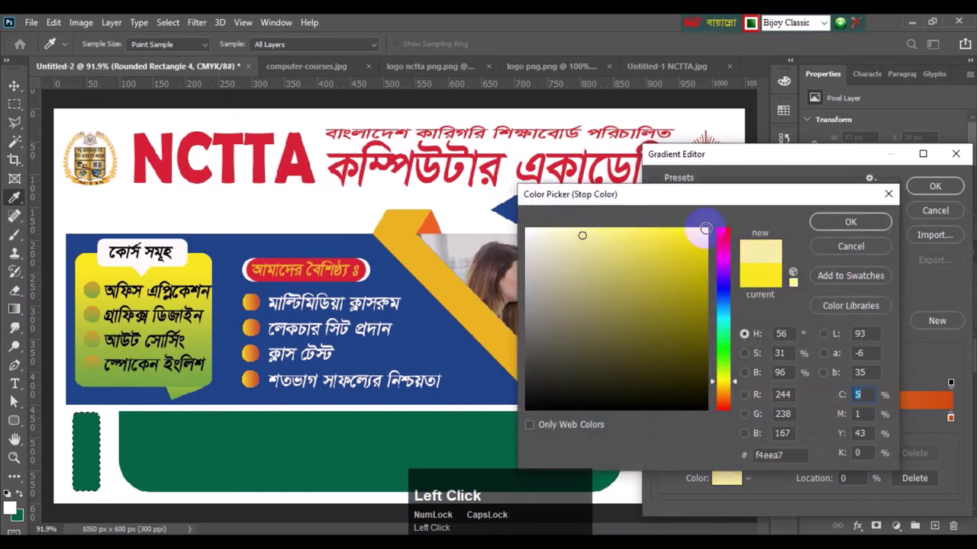
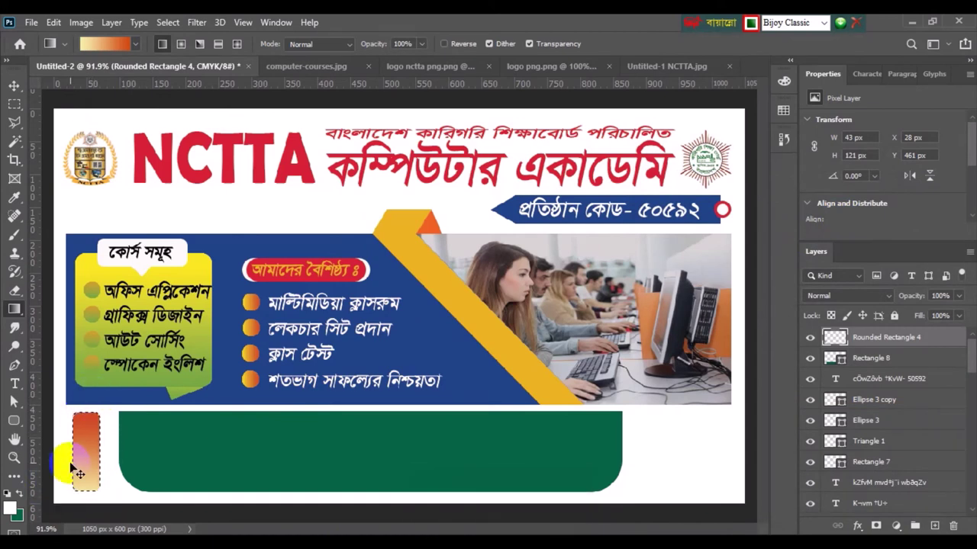
left_click(679, 73)
left_click(109, 69)
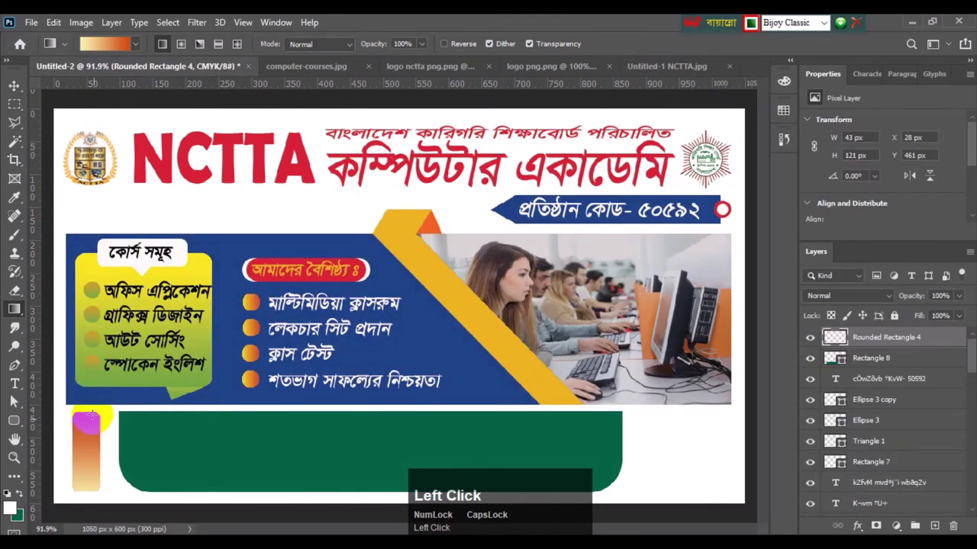
Step: Reopen the Gradient Editor and pick a warmer yellow for the end stop
left_click(15, 308)
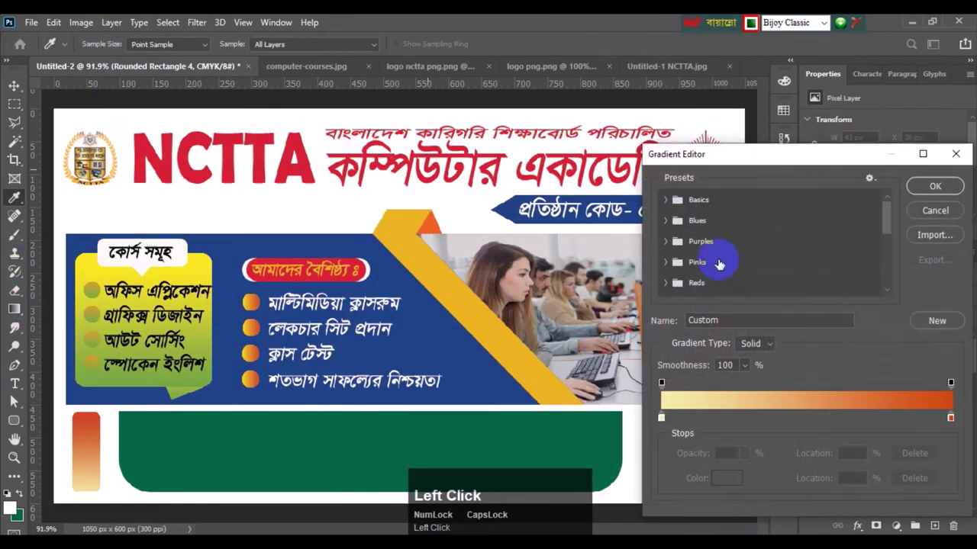
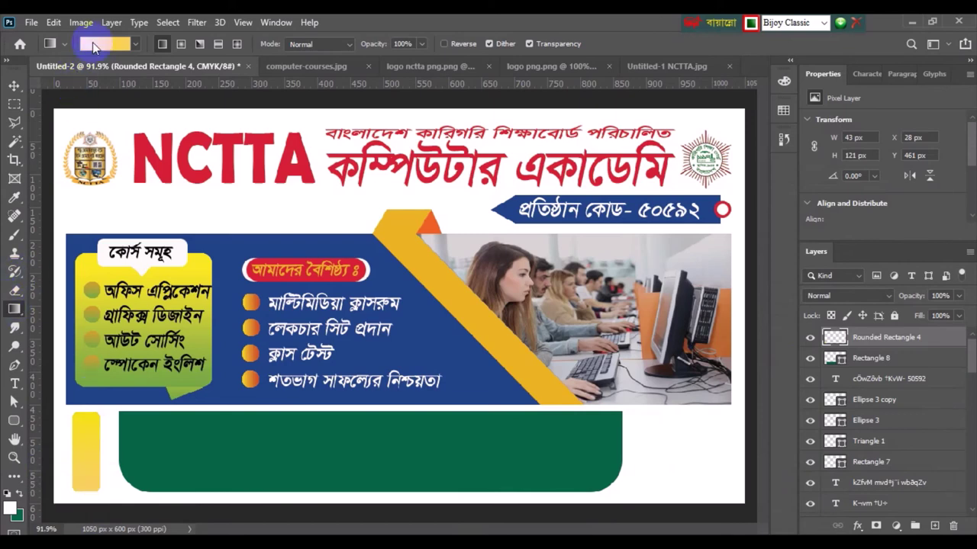
left_click(97, 47)
left_click(955, 422)
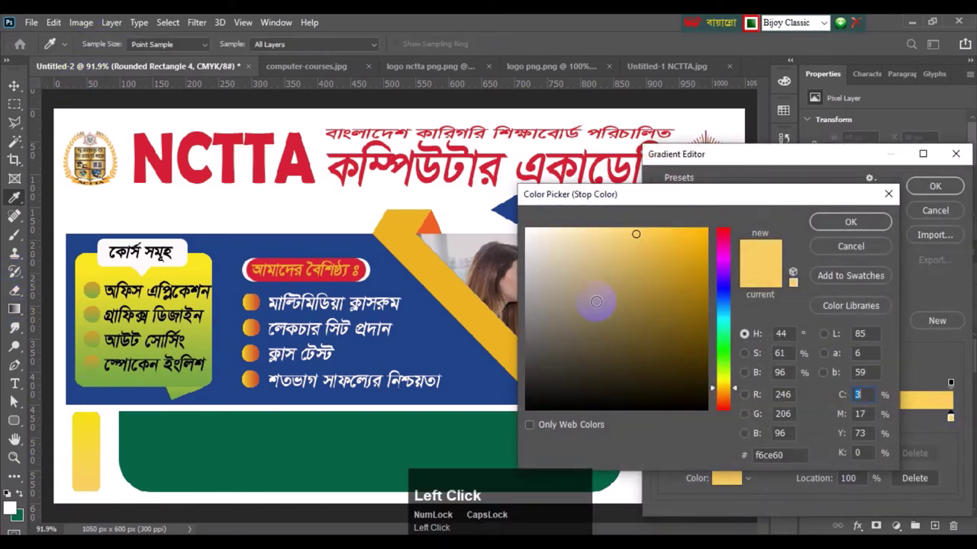
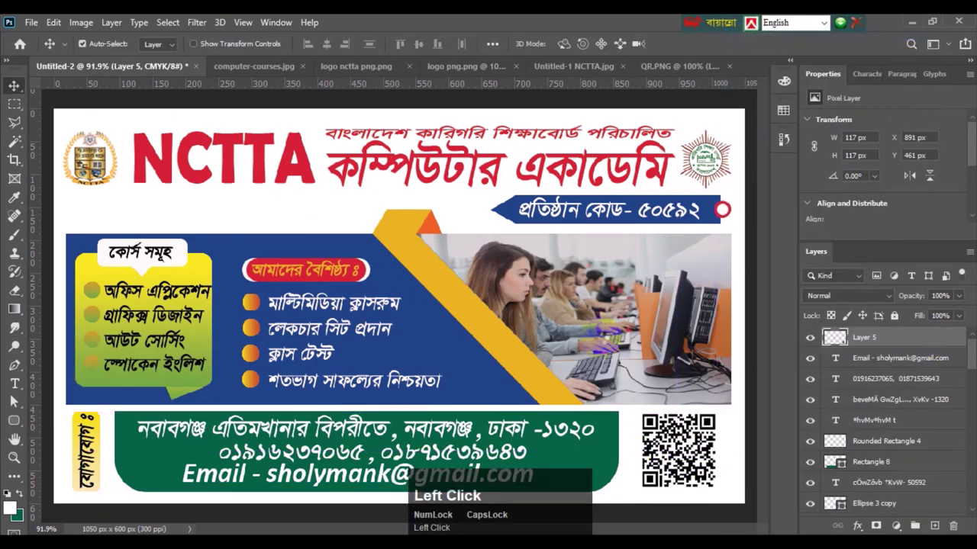
Step: Apply an Outer Glow layer style to the QR code, adjust its settings and confirm
scroll("down", 3)
left_click(685, 188)
scroll("down", 3)
left_click(498, 402)
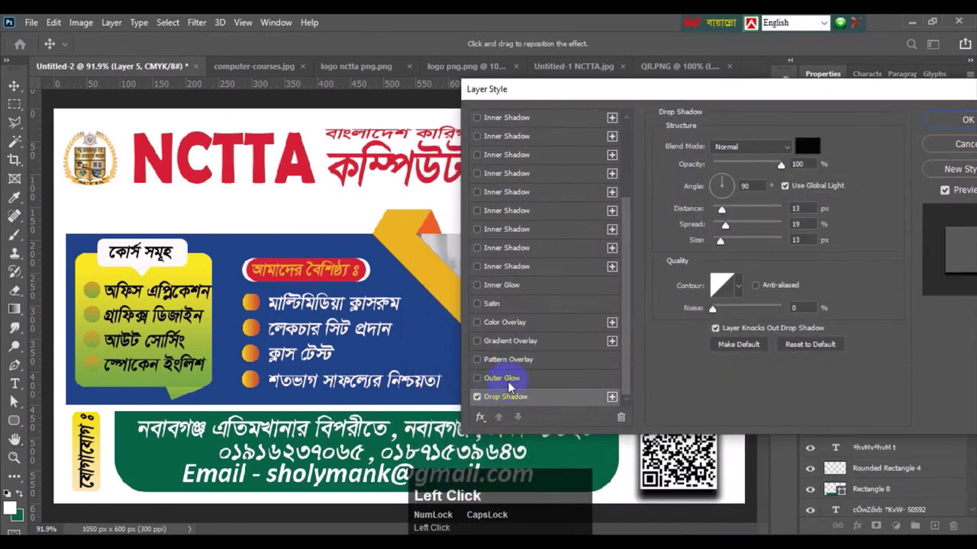
left_click(506, 383)
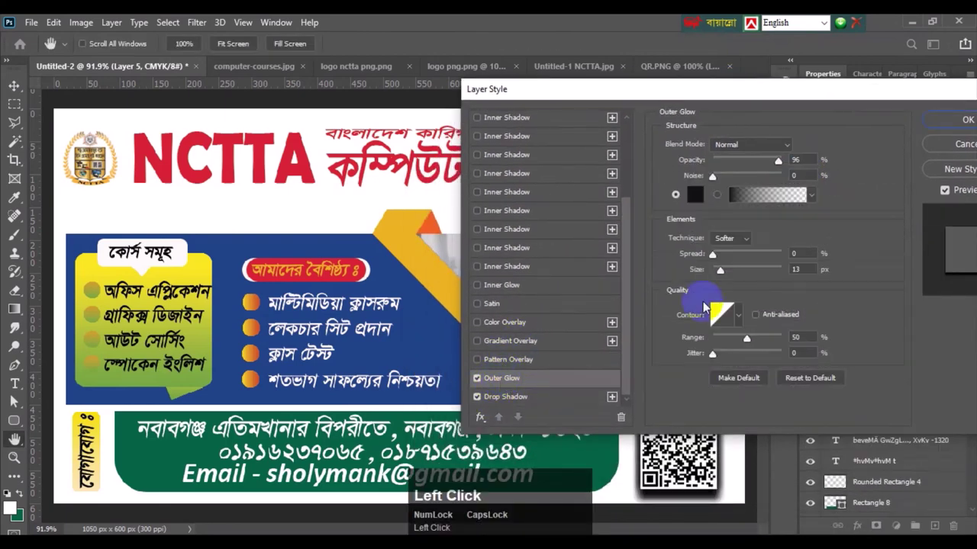
left_click_drag(777, 165, 484, 400)
left_click(481, 400)
left_click(765, 157)
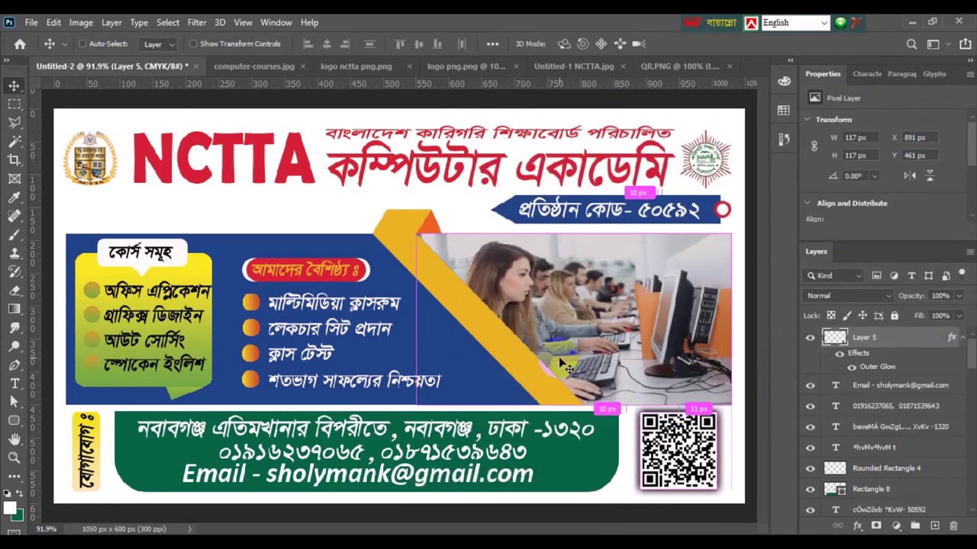
Step: Give the white ভর্তি চলছে lettering an outer glow and drop shadow and confirm
left_click(564, 359)
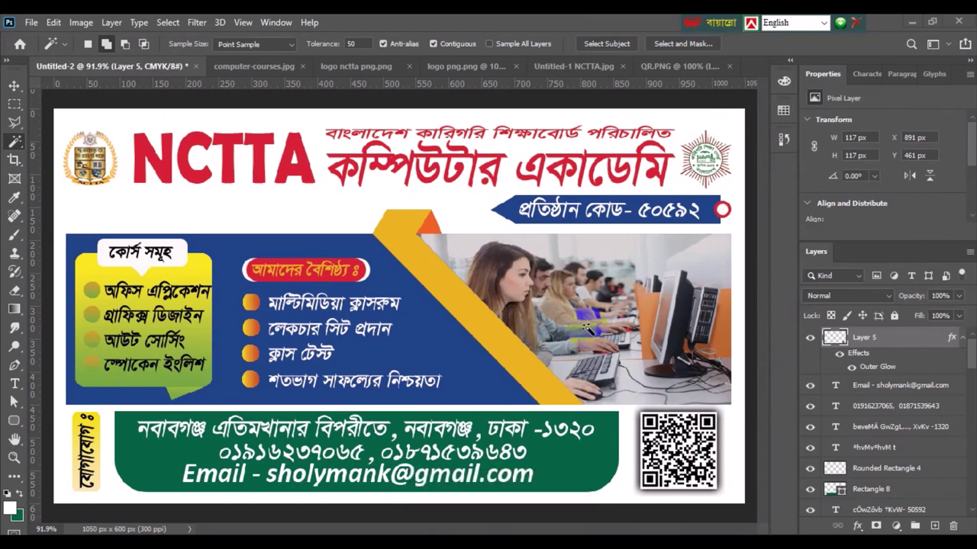
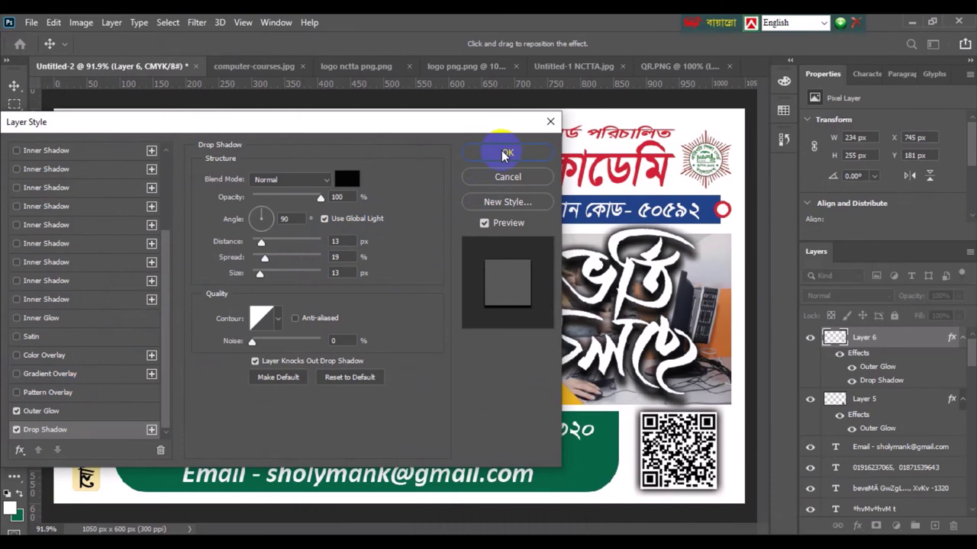
left_click_drag(265, 212, 422, 167)
left_click(496, 152)
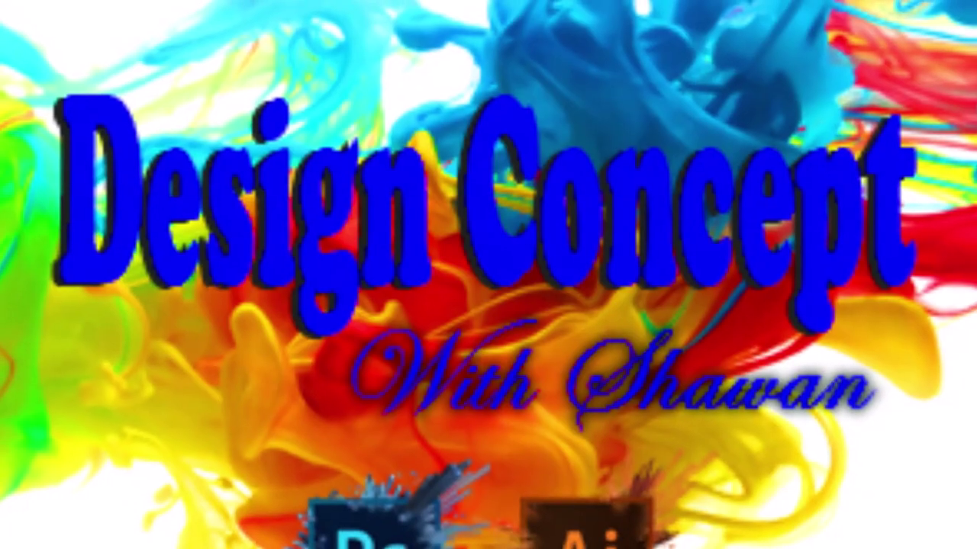